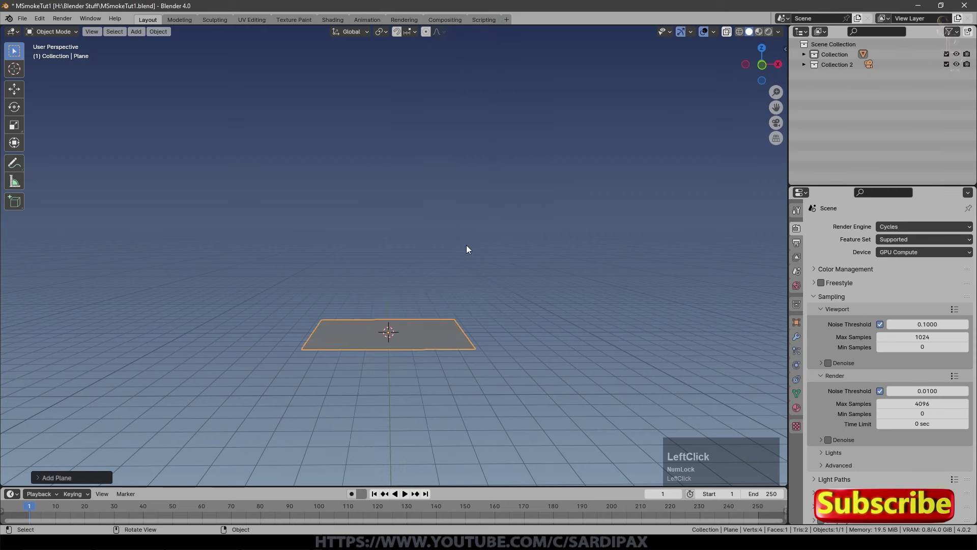
In Edit Mode select all vertices and subdivide the plane with 10 cuts and Fractal 0.02.
{"action": "scroll", "scroll_direction": "down", "scroll_amount": 3}
{"action": "key", "text": "s"}
{"action": "left_click", "coordinate": [745, 316]}
{"action": "key", "text": "Tab"}
{"action": "right_click", "coordinate": [422, 229]}
{"action": "left_click", "coordinate": [394, 239]}
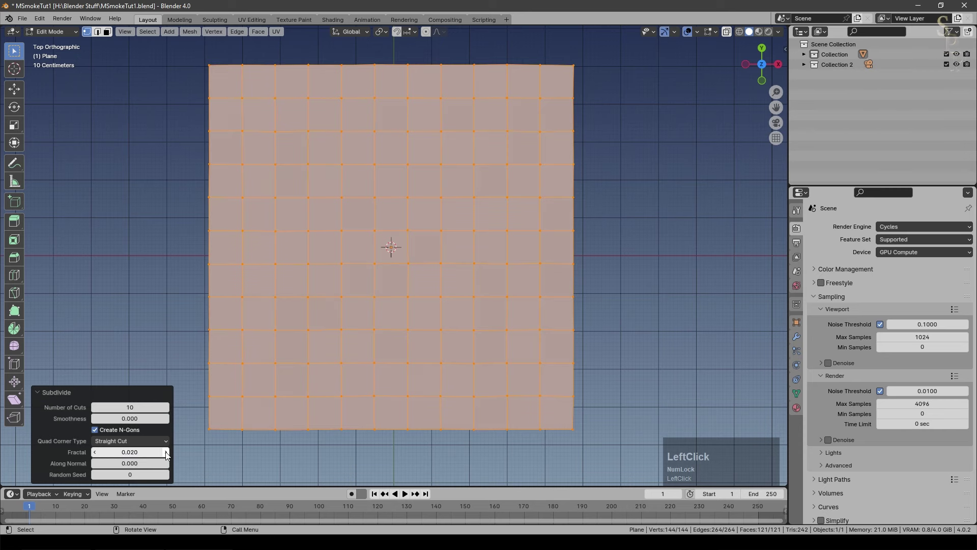
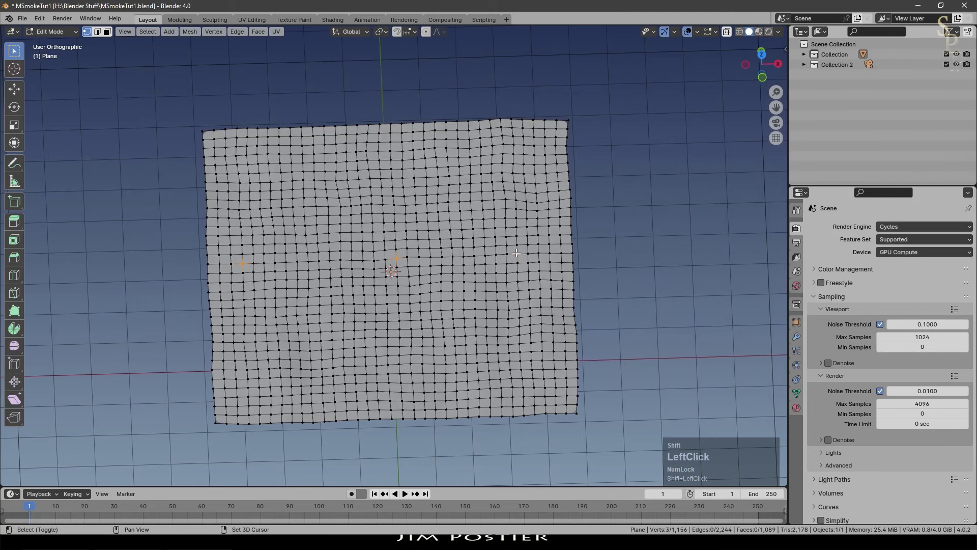
With proportional editing (Sharp falloff), lift three selected vertices along Z into rounded hill peaks.
{"action": "key", "text": "o"}
{"action": "left_click", "coordinate": [445, 35]}
{"action": "key", "text": "g"}
{"action": "key", "text": "z"}
{"action": "scroll", "scroll_direction": "up", "scroll_amount": 3}
{"action": "scroll", "scroll_direction": "down", "scroll_amount": 3}
{"action": "left_click", "coordinate": [458, 166]}
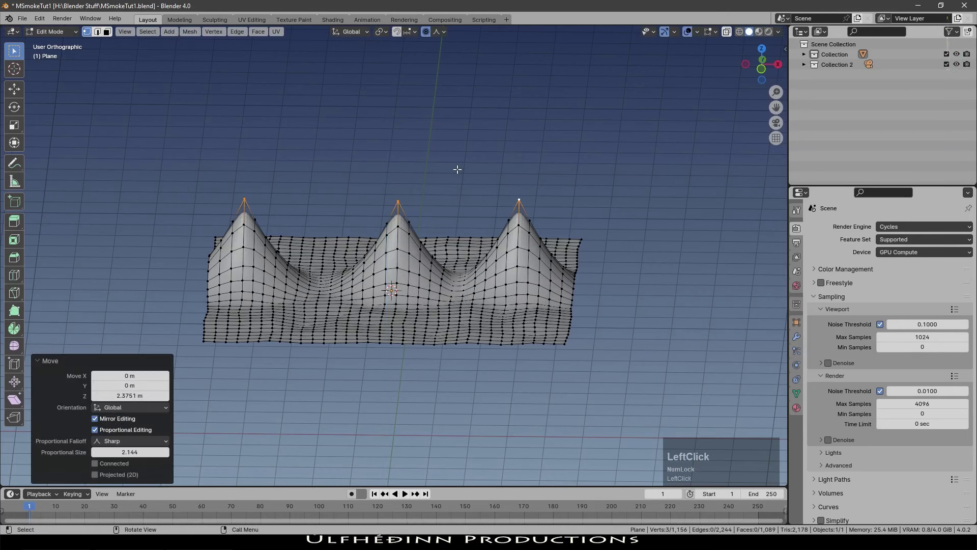
{"action": "key", "text": "g"}
{"action": "key", "text": "z"}
{"action": "scroll", "scroll_direction": "up", "scroll_amount": 3}
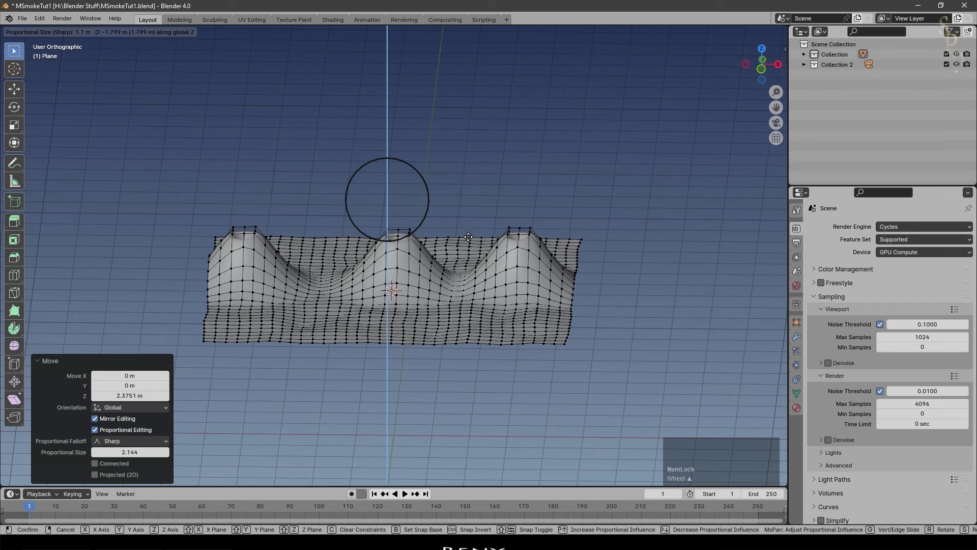
{"action": "left_click", "coordinate": [473, 254]}
Leave Edit Mode and shade the terrain smooth.
{"action": "right_click", "coordinate": [449, 247]}
{"action": "left_click", "coordinate": [432, 248]}
{"action": "middle_click", "coordinate": [469, 196]}
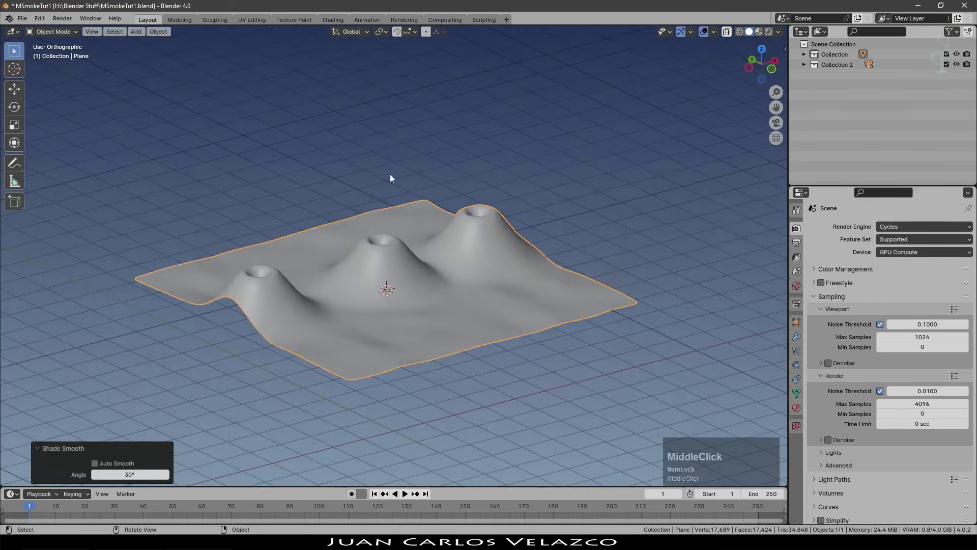
Give the terrain plane a new material ready for a dark-red base colour.
{"action": "right_click", "coordinate": [814, 336]}
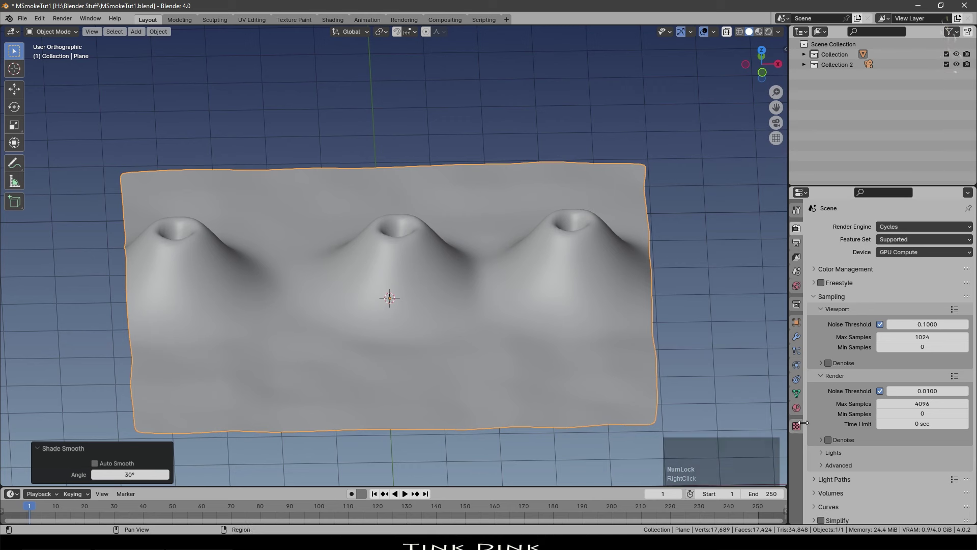
{"action": "left_click", "coordinate": [915, 335]}
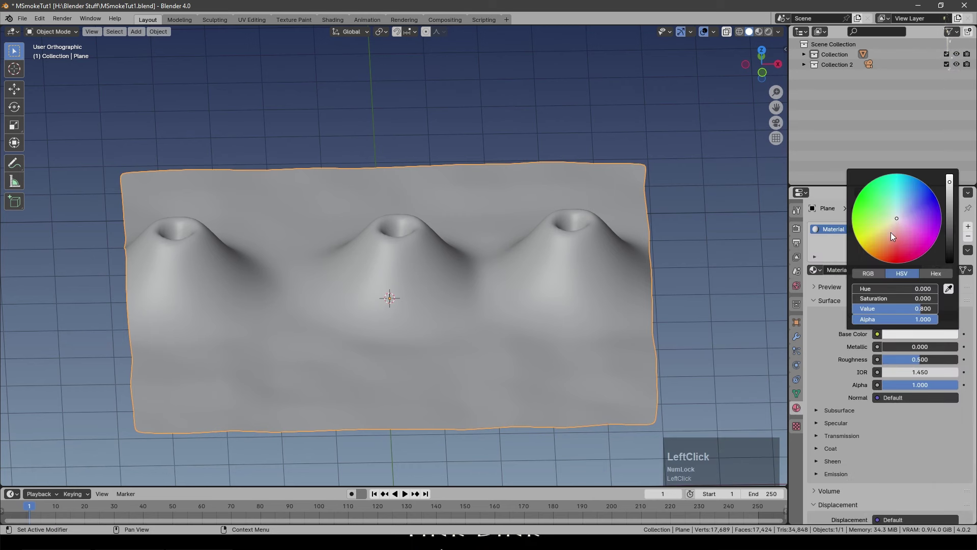
{"action": "scroll", "scroll_direction": "down", "scroll_amount": 3}
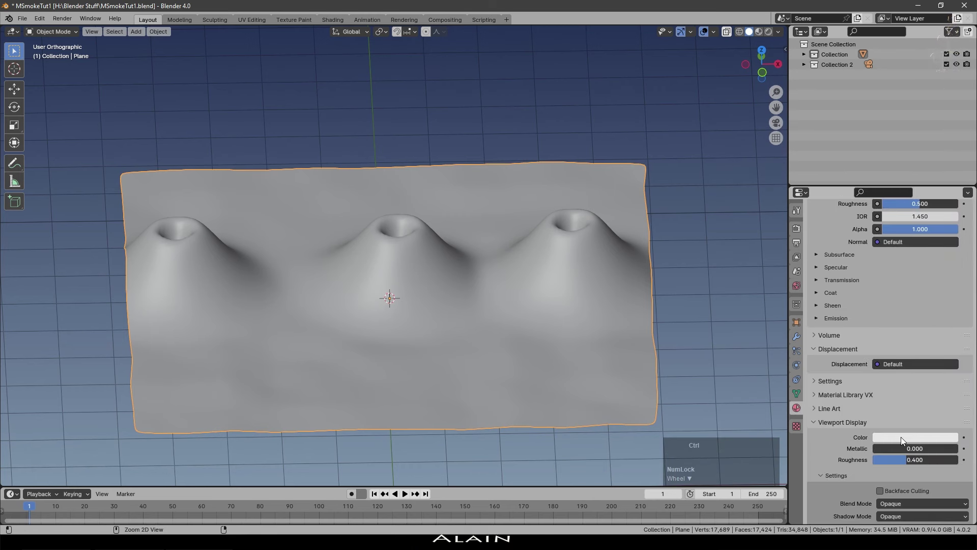
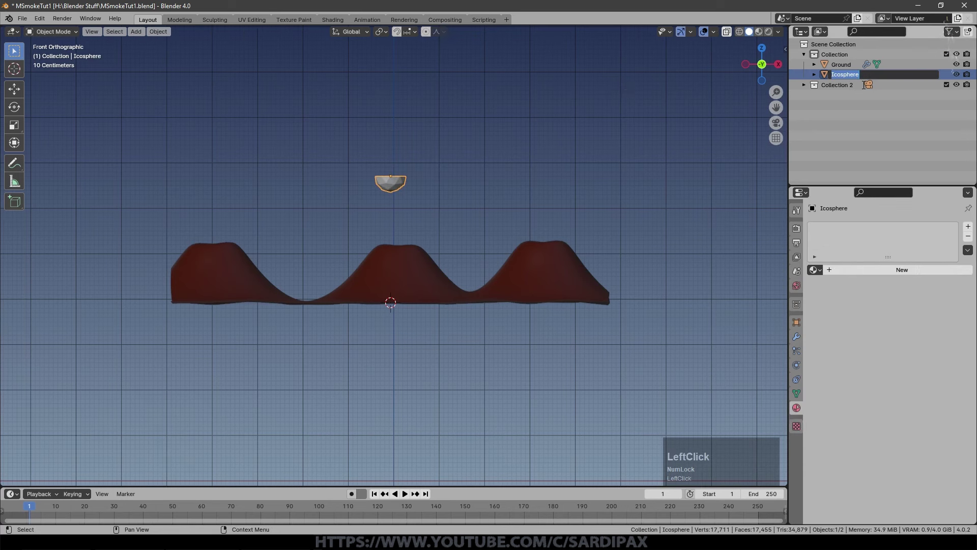
Rename the half-sphere SmokeEmit1 and give it a new black material.
{"action": "key", "text": "m"}
{"action": "key", "text": "o"}
{"action": "key", "text": "k"}
{"action": "type", "text": "e"}
{"action": "key", "text": "shift+e"}
{"action": "type", "text": "it"}
{"action": "left_click", "coordinate": [887, 267]}
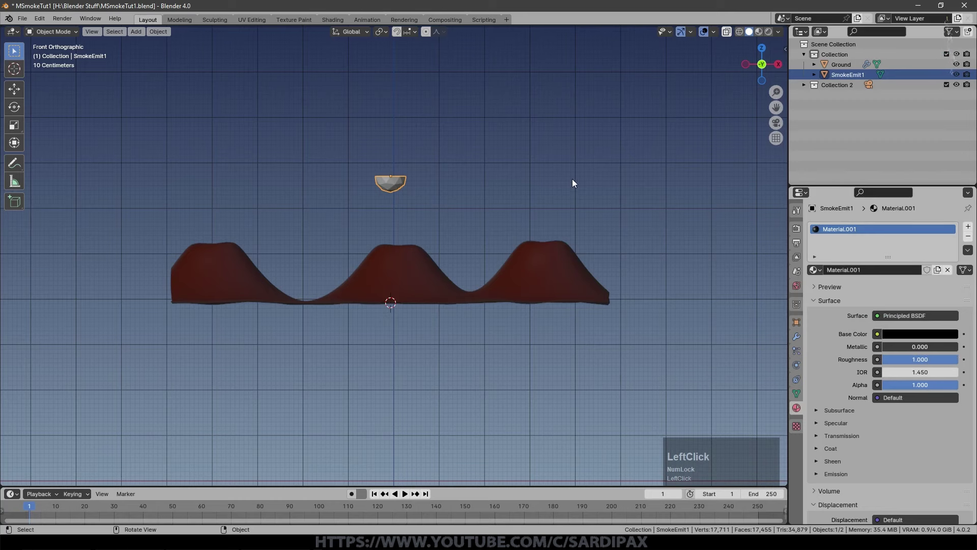
Move SmokeEmit1 down from front and top views until it sits inside the middle crater.
{"action": "middle_click", "coordinate": [477, 198]}
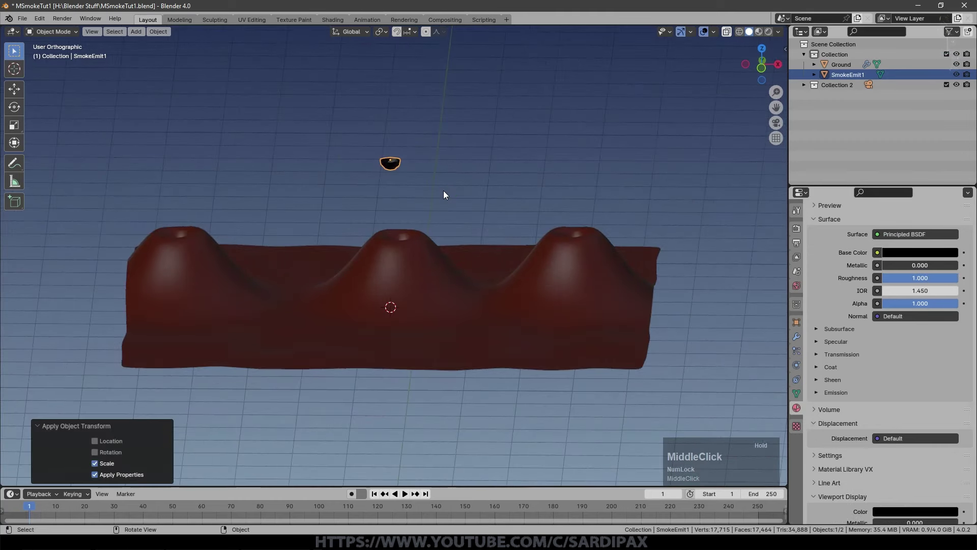
{"action": "key", "text": "KP_1"}
{"action": "key", "text": "g"}
{"action": "left_click", "coordinate": [484, 302]}
{"action": "key", "text": "KP_7"}
{"action": "key", "text": "g"}
{"action": "left_click", "coordinate": [481, 293]}
{"action": "middle_click", "coordinate": [453, 275]}
{"action": "left_click", "coordinate": [495, 238]}
{"action": "key", "text": "g"}
{"action": "left_click", "coordinate": [495, 243]}
{"action": "middle_click", "coordinate": [494, 284]}
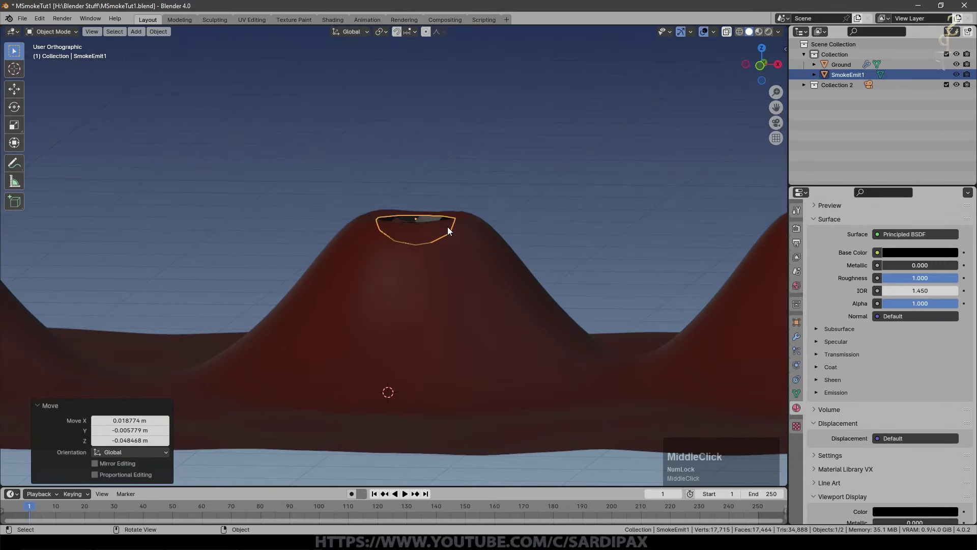
{"action": "scroll", "scroll_direction": "down", "scroll_amount": 3}
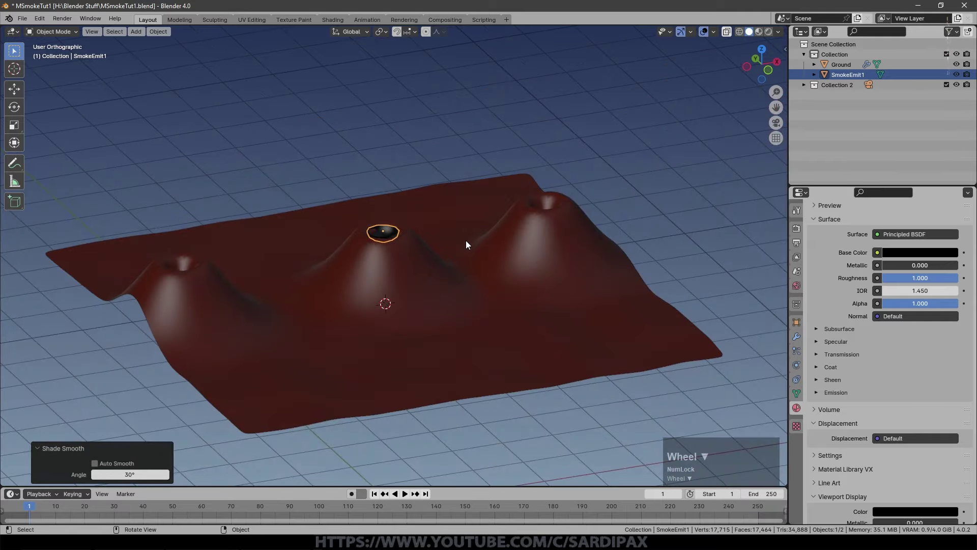
{"action": "middle_click", "coordinate": [468, 243]}
{"action": "middle_click", "coordinate": [464, 247]}
{"action": "key", "text": "Tab"}
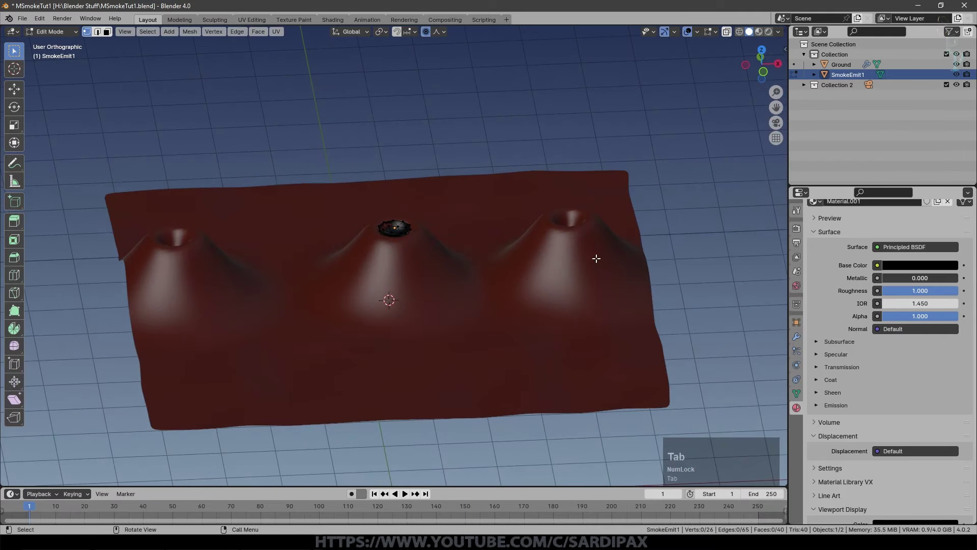
Add a cube and scale and position it so it encloses all three hills.
{"action": "key", "text": "shift+a"}
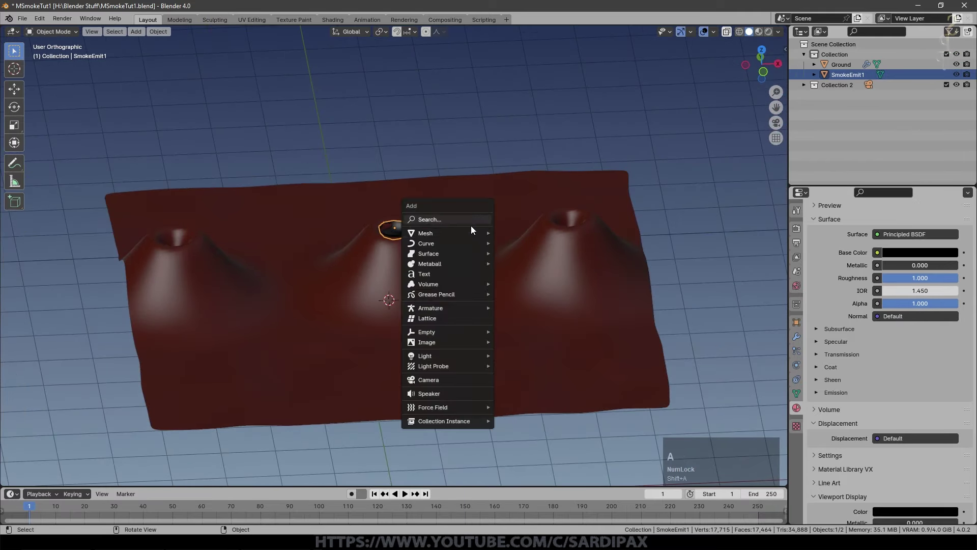
{"action": "left_click", "coordinate": [548, 242]}
{"action": "scroll", "scroll_direction": "down", "scroll_amount": 3}
{"action": "middle_click", "coordinate": [420, 257]}
{"action": "key", "text": "s"}
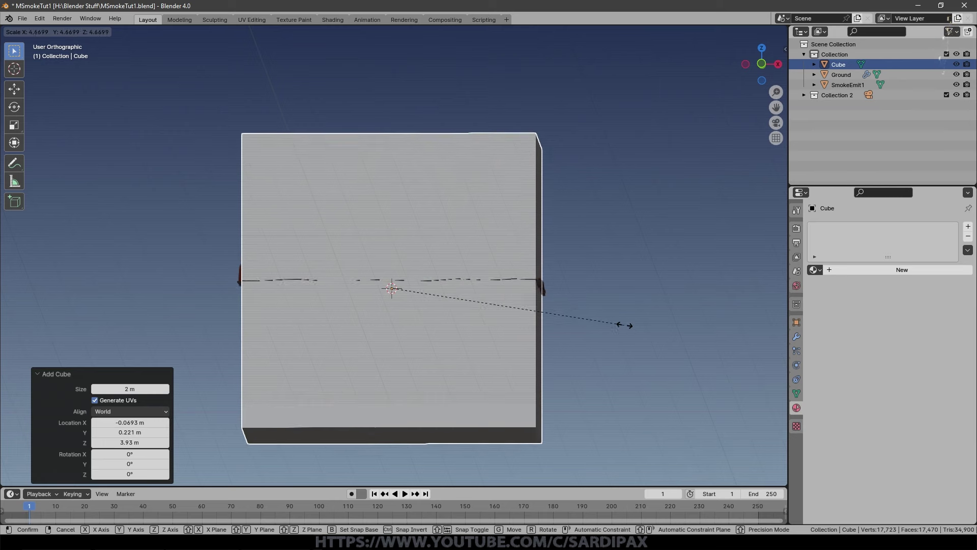
{"action": "key", "text": "z"}
{"action": "left_click", "coordinate": [546, 337]}
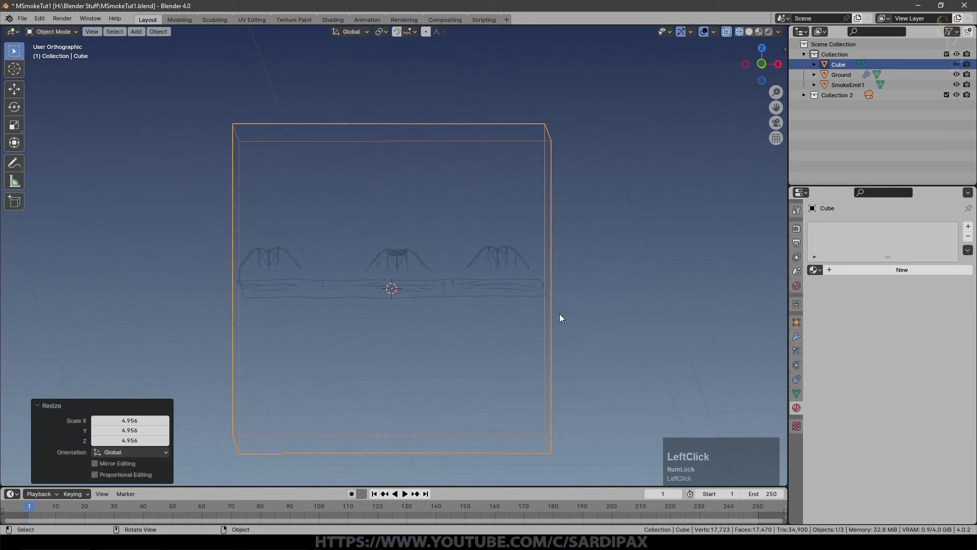
{"action": "middle_click", "coordinate": [551, 312]}
{"action": "key", "text": "g"}
{"action": "left_click", "coordinate": [558, 243]}
{"action": "key", "text": "s"}
{"action": "key", "text": "shift+z"}
{"action": "left_click", "coordinate": [560, 277]}
{"action": "middle_click", "coordinate": [478, 222]}
{"action": "scroll", "scroll_direction": "down", "scroll_amount": 3}
{"action": "scroll", "scroll_direction": "up", "scroll_amount": 3}
Rename the cube Domain and set its Viewport Display to Bounds so only its outline shows.
{"action": "middle_click", "coordinate": [857, 77]}
{"action": "left_click", "coordinate": [845, 68]}
{"action": "key", "text": "shift+d"}
{"action": "type", "text": "oma"}
{"action": "left_click", "coordinate": [800, 326]}
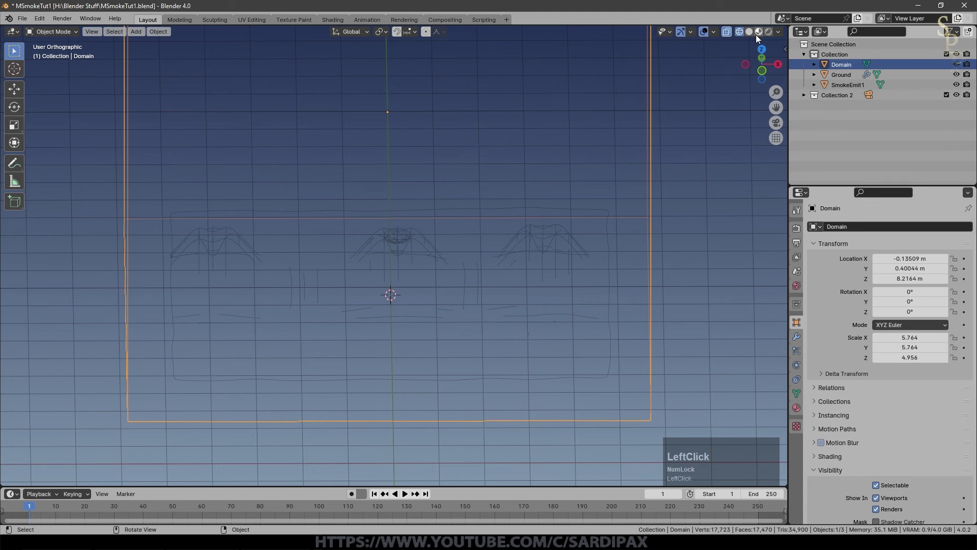
{"action": "scroll", "scroll_direction": "down", "scroll_amount": 3}
{"action": "left_click", "coordinate": [888, 462]}
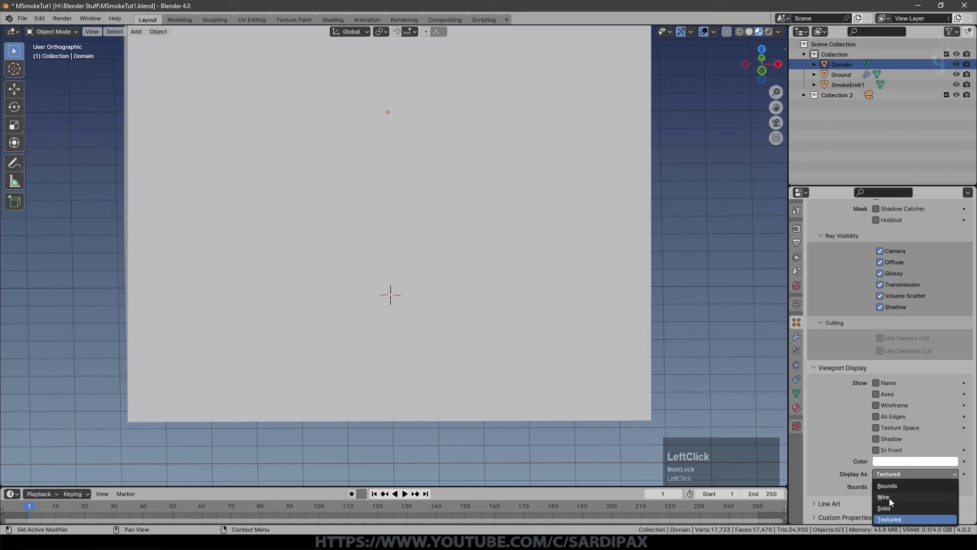
{"action": "middle_click", "coordinate": [642, 311]}
{"action": "left_click", "coordinate": [699, 386]}
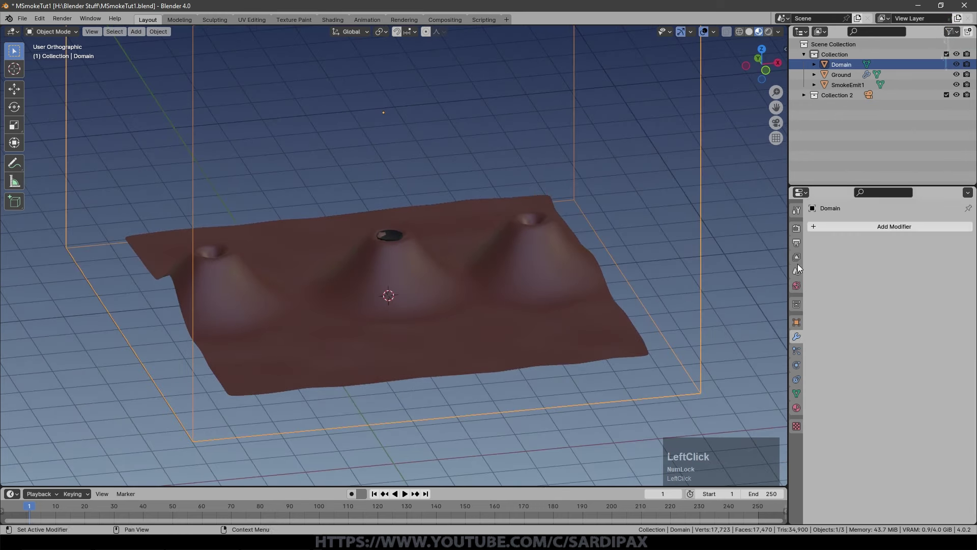
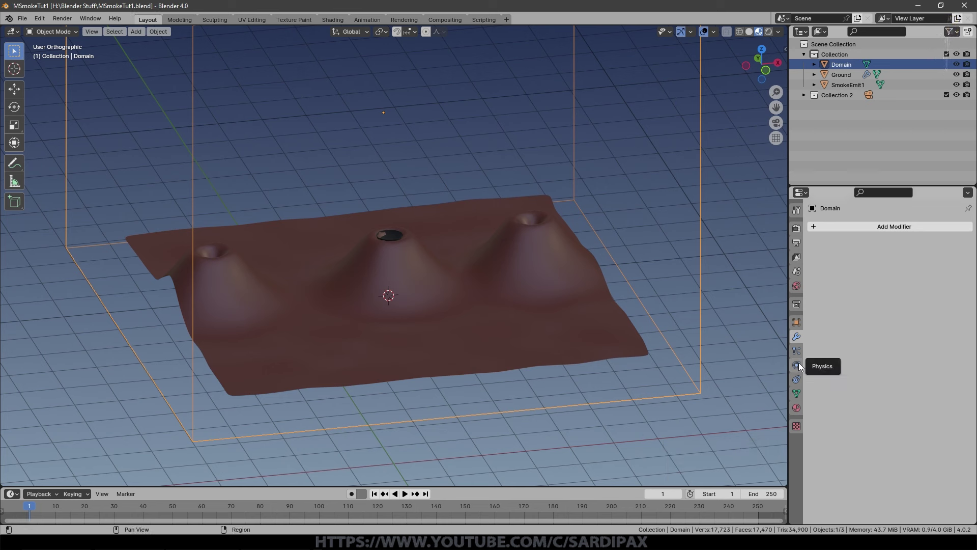
Give the Domain box Fluid physics as a Gas domain with 32 resolution divisions.
{"action": "left_click", "coordinate": [839, 325]}
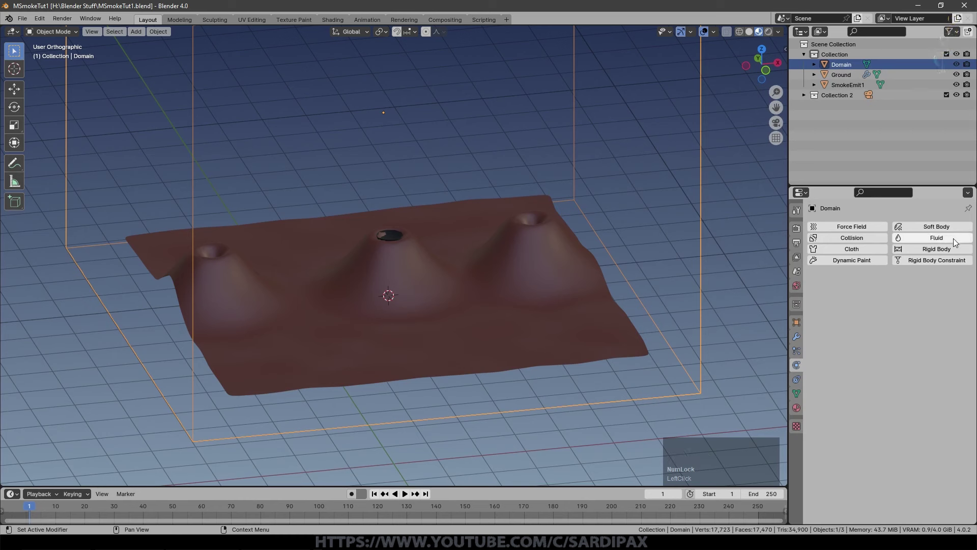
{"action": "left_click", "coordinate": [956, 241]}
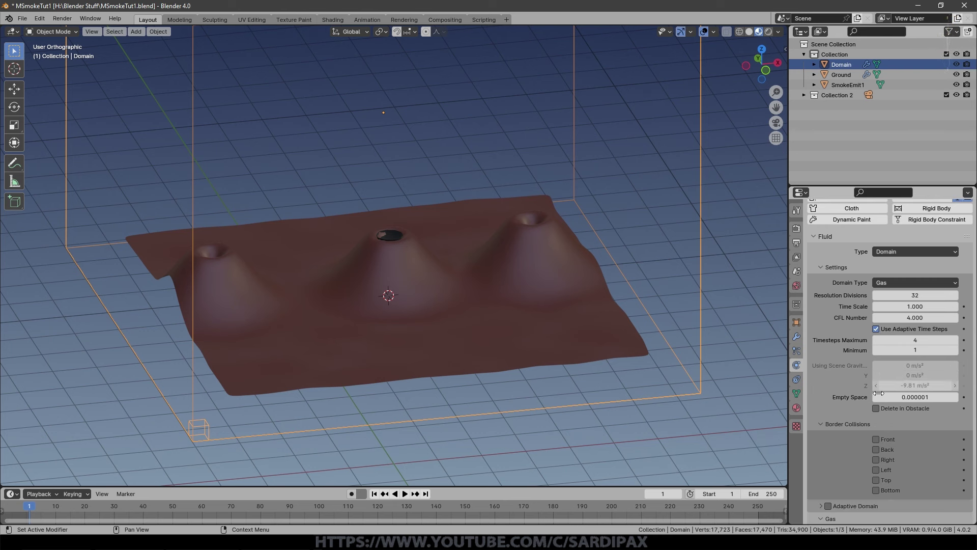
{"action": "left_click", "coordinate": [824, 425]}
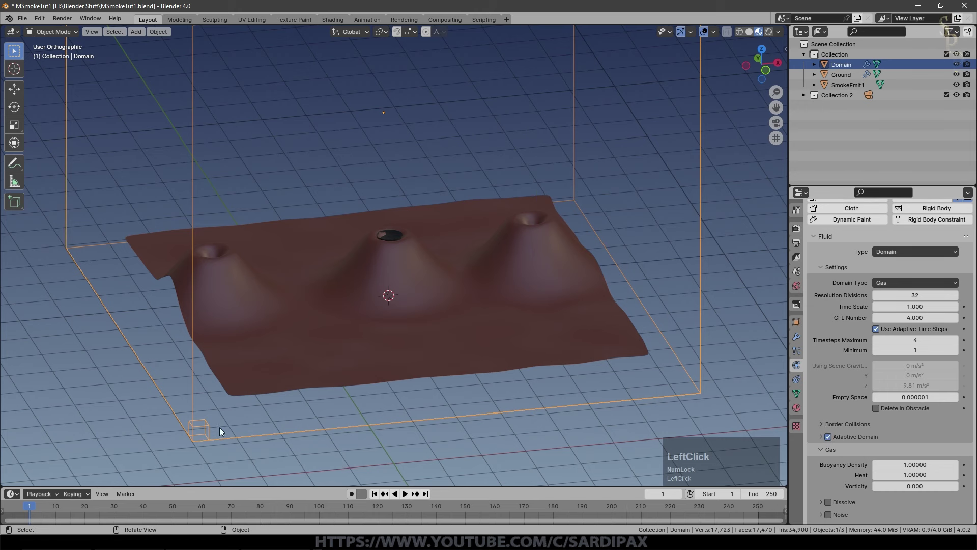
{"action": "middle_click", "coordinate": [606, 260]}
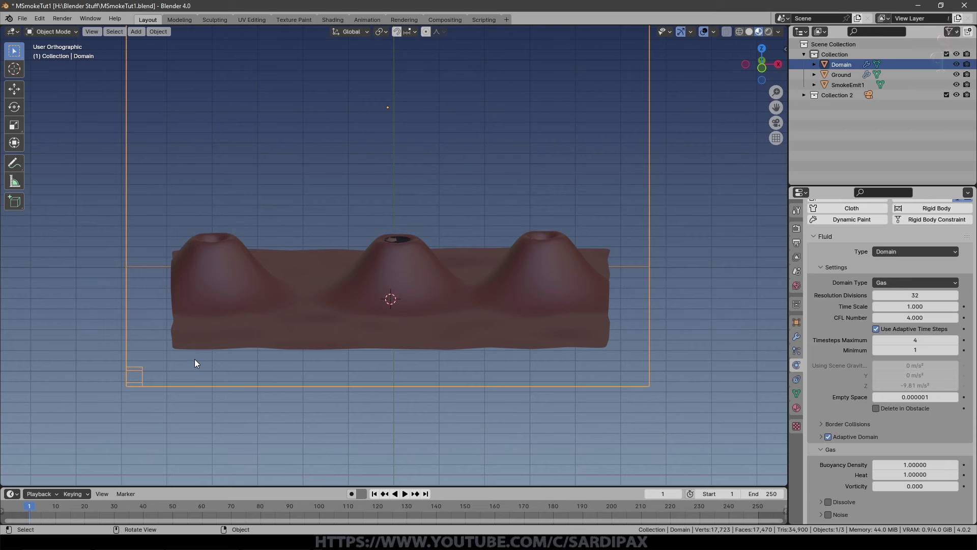
Save, then give SmokeEmit1 Fluid physics as a Smoke flow source with Inflow behaviour.
{"action": "key", "text": "ctrl+s"}
{"action": "left_click", "coordinate": [405, 239]}
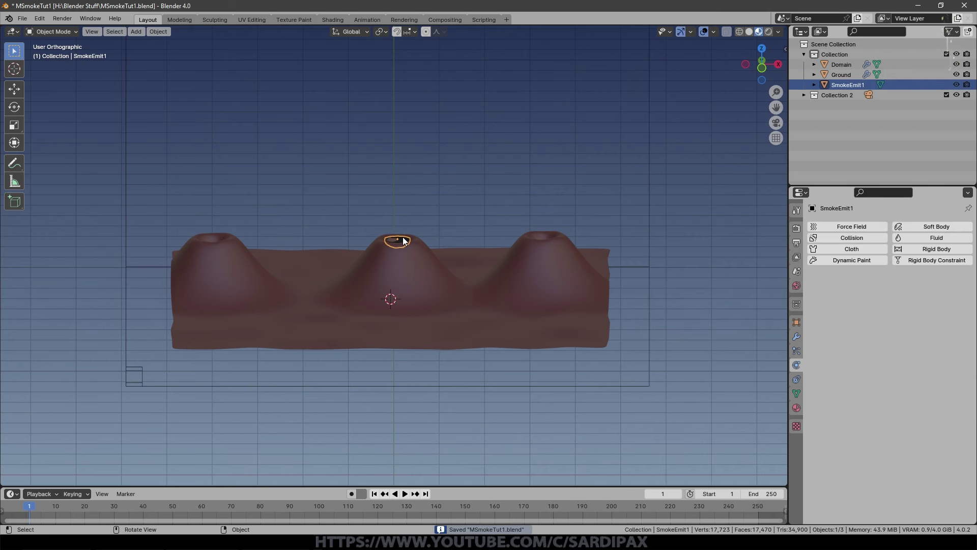
{"action": "left_click", "coordinate": [943, 244]}
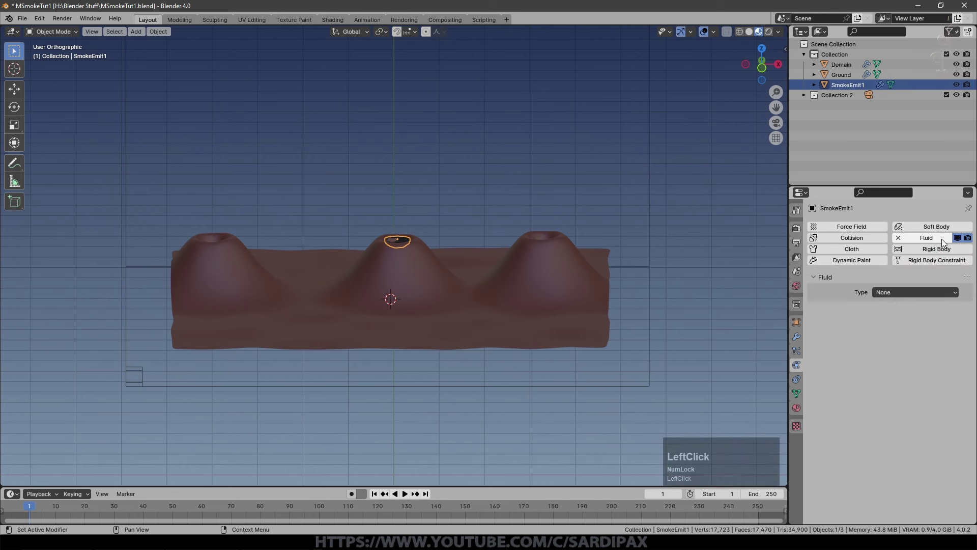
{"action": "scroll", "scroll_direction": "up", "scroll_amount": 3}
{"action": "left_click", "coordinate": [898, 326]}
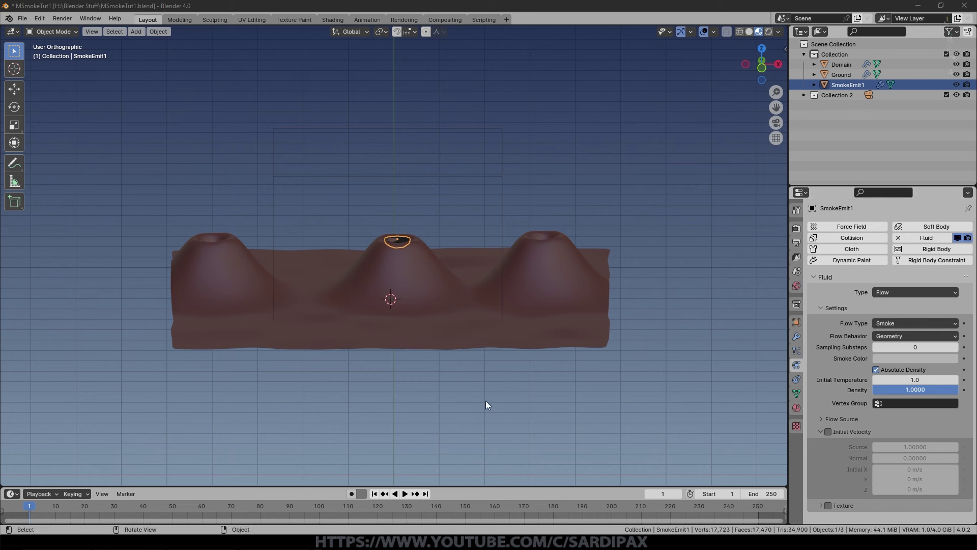
{"action": "left_click", "coordinate": [407, 497]}
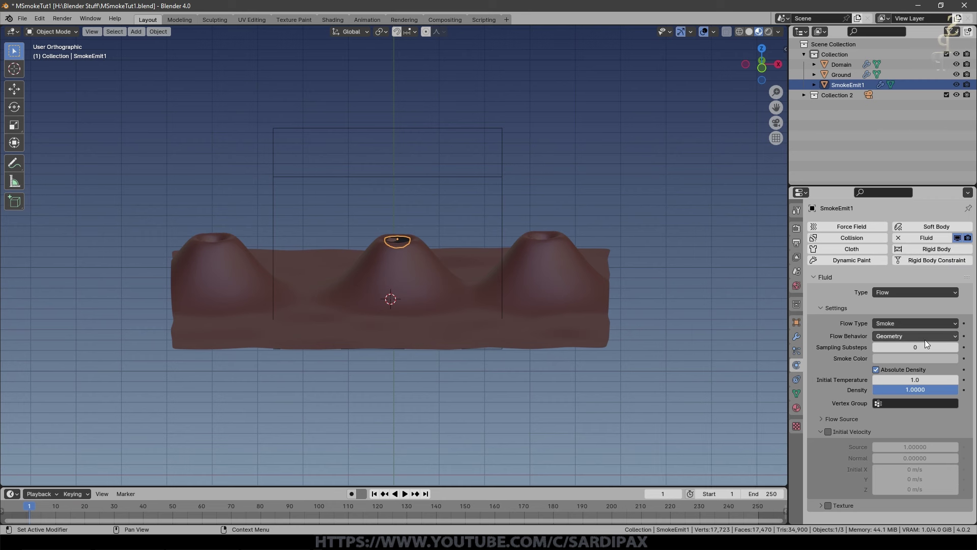
{"action": "left_click", "coordinate": [920, 339]}
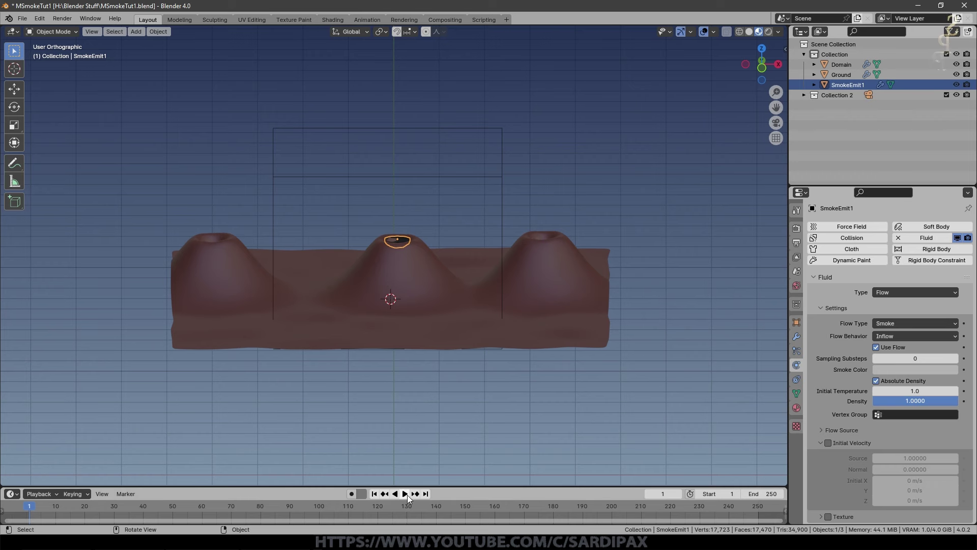
{"action": "left_click", "coordinate": [405, 497]}
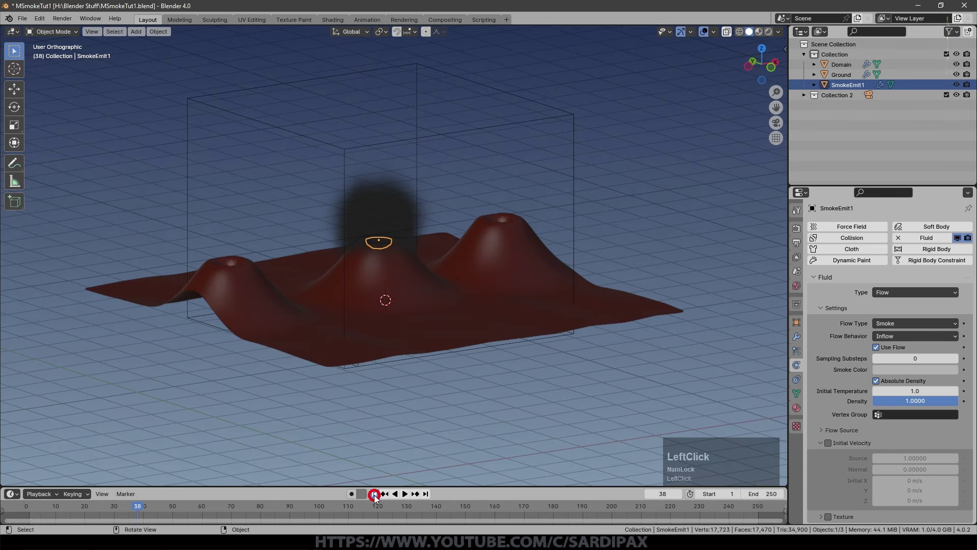
{"action": "middle_click", "coordinate": [398, 498]}
{"action": "left_click", "coordinate": [398, 497]}
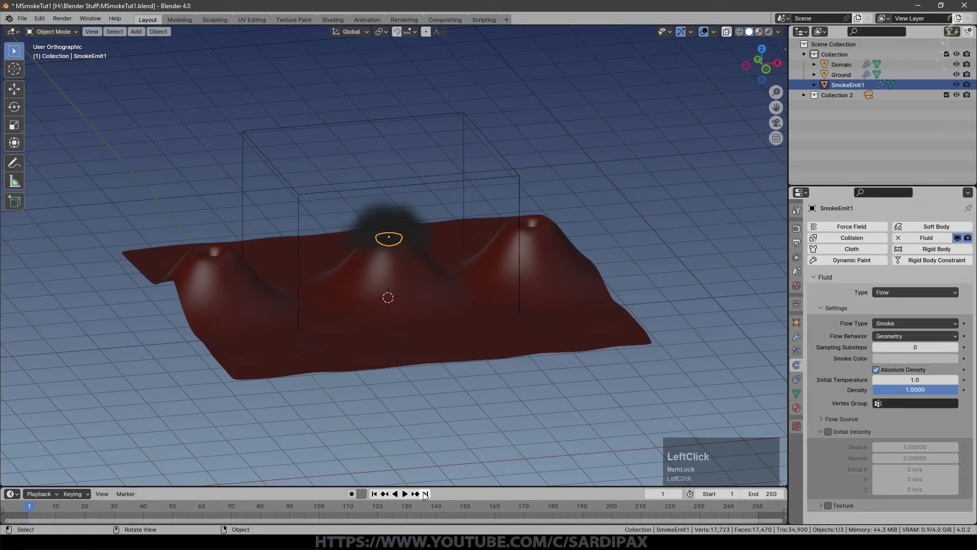
{"action": "left_click", "coordinate": [378, 498]}
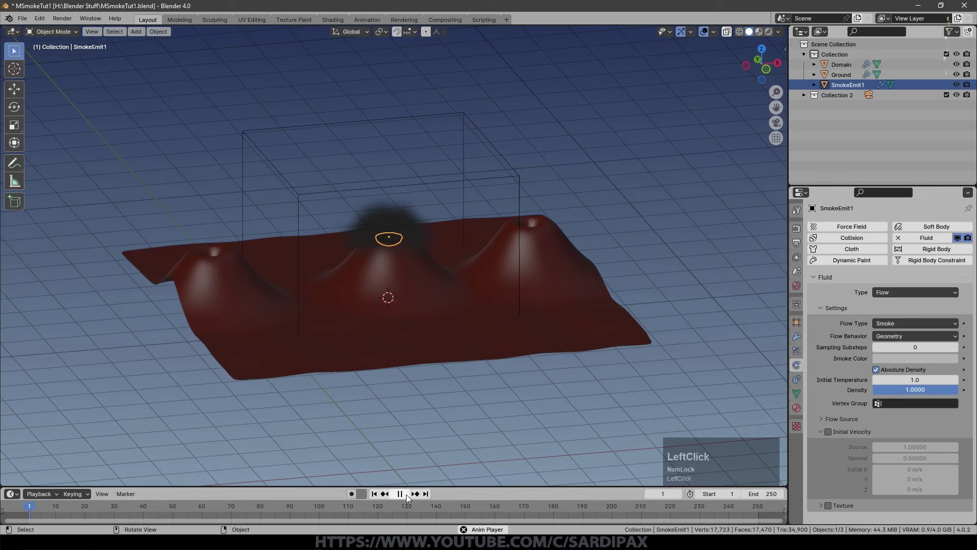
{"action": "left_click", "coordinate": [909, 341]}
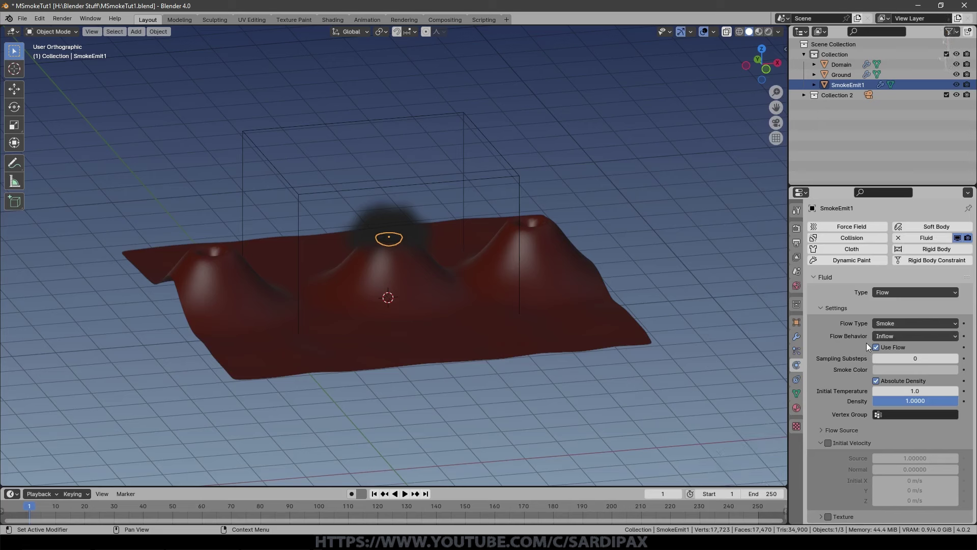
{"action": "left_click", "coordinate": [406, 495]}
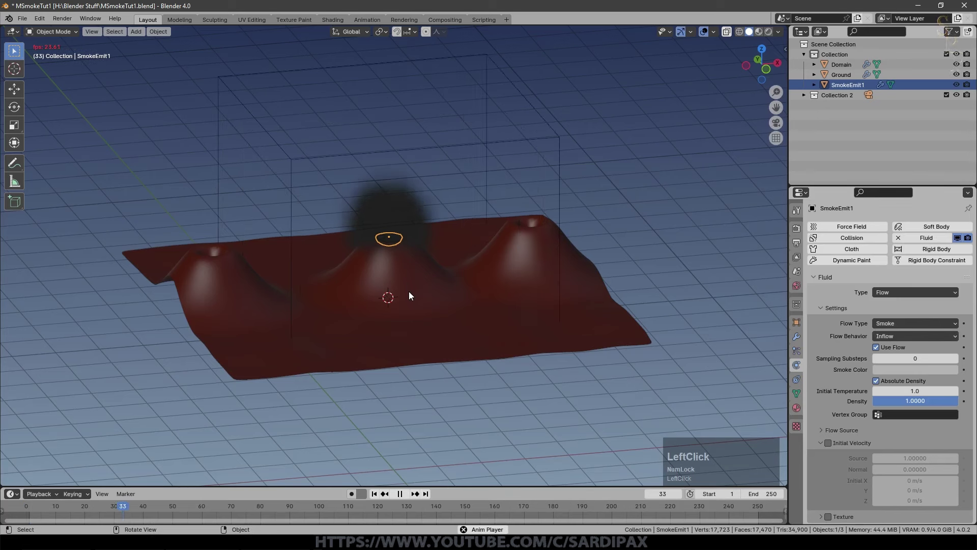
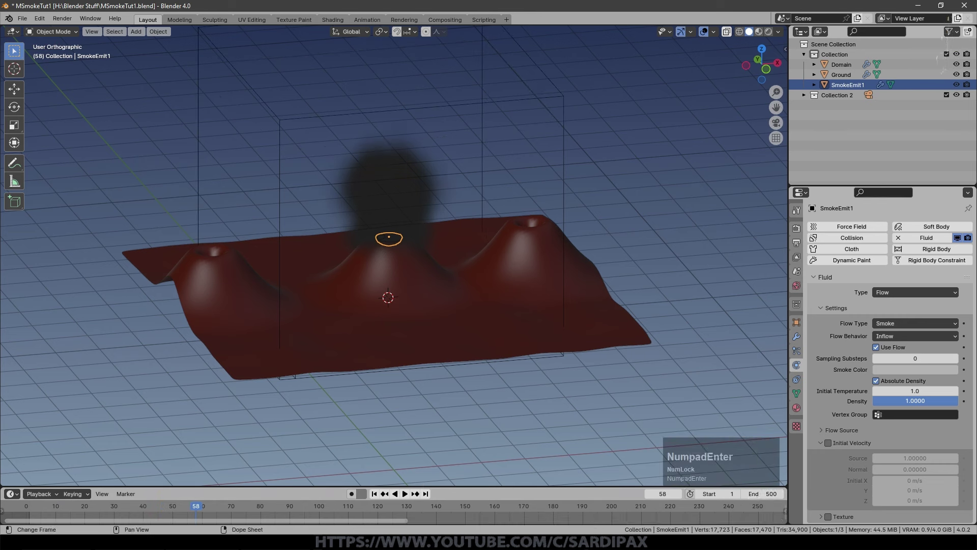
{"action": "left_click", "coordinate": [407, 499]}
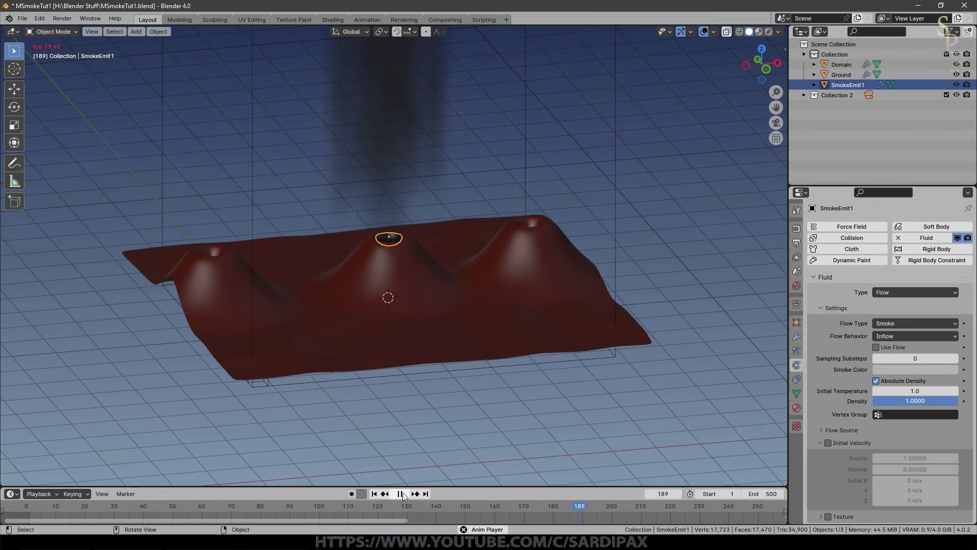
{"action": "left_click", "coordinate": [405, 494]}
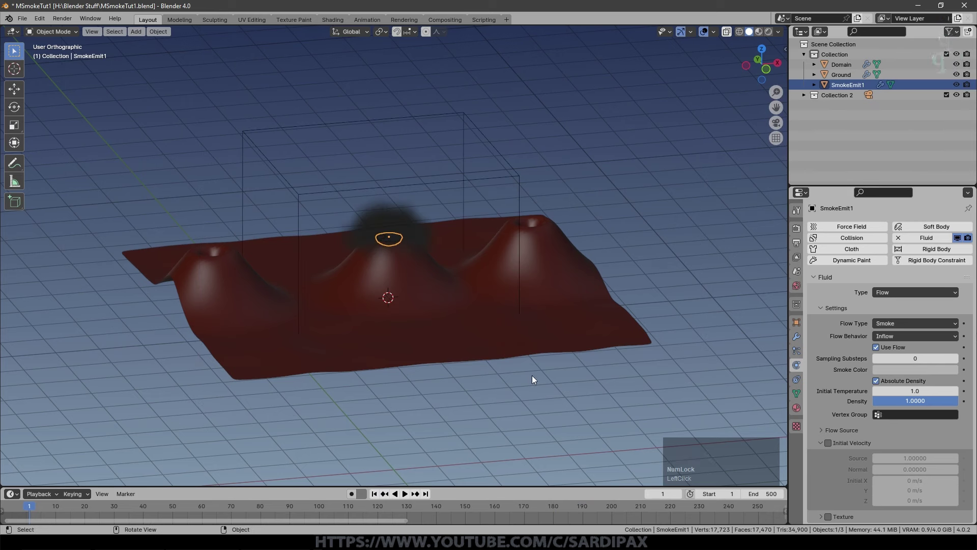
Set the Domain cache end frame to 500 and turn the upper area into the Graph Editor.
{"action": "scroll", "scroll_direction": "down", "scroll_amount": 3}
{"action": "double_click", "coordinate": [522, 214]}
{"action": "scroll", "scroll_direction": "down", "scroll_amount": 3}
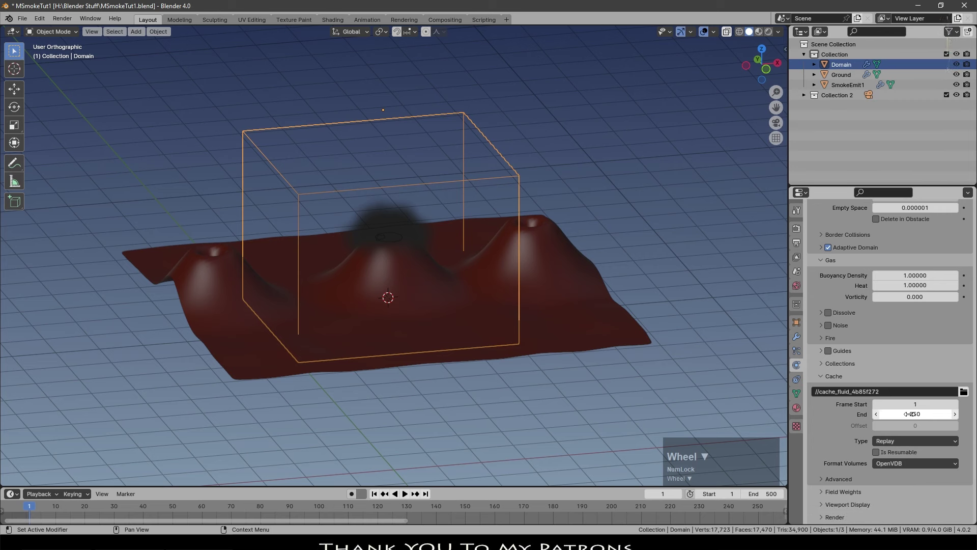
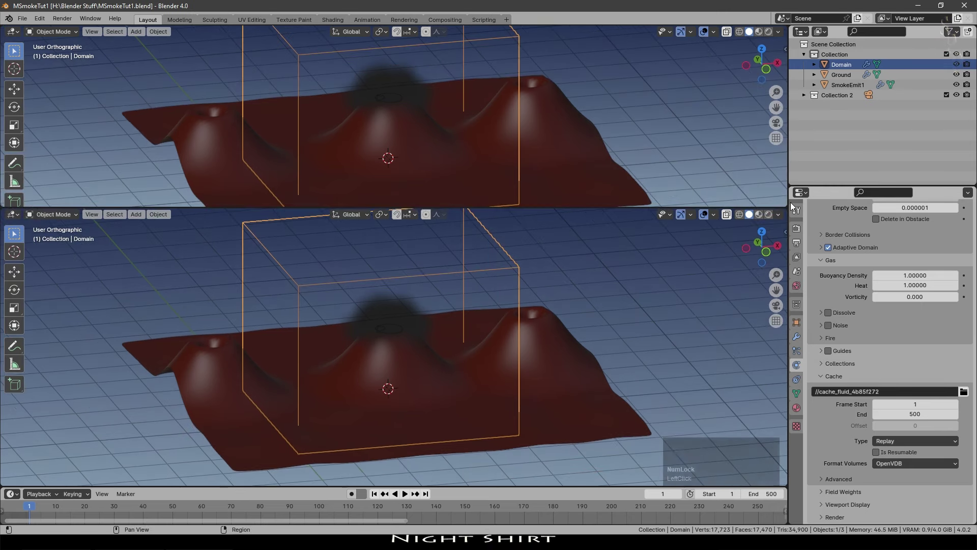
{"action": "left_click", "coordinate": [16, 35]}
{"action": "left_click", "coordinate": [163, 88]}
Select SmokeEmit1 and switch to a top-down view of the hills.
{"action": "key", "text": "n"}
{"action": "left_click", "coordinate": [388, 335]}
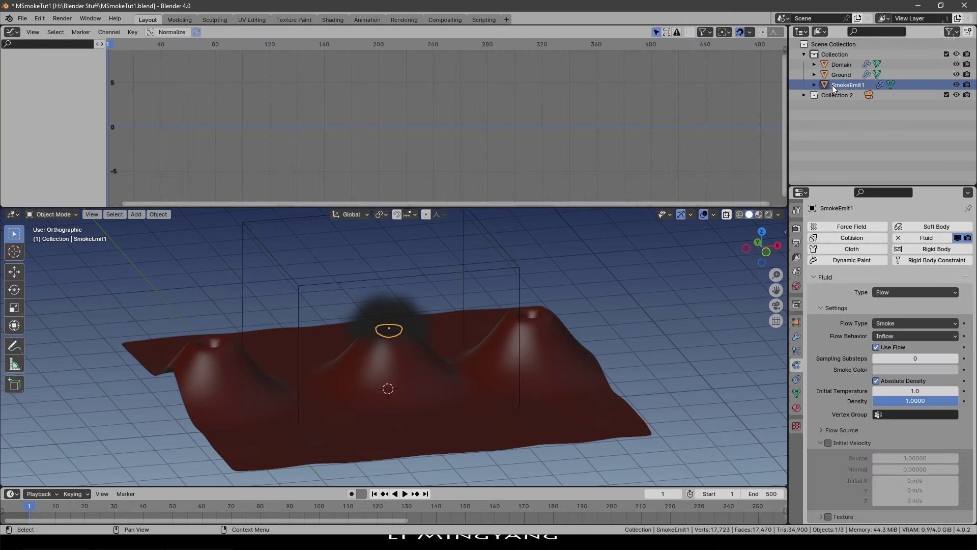
{"action": "key", "text": "KP_7"}
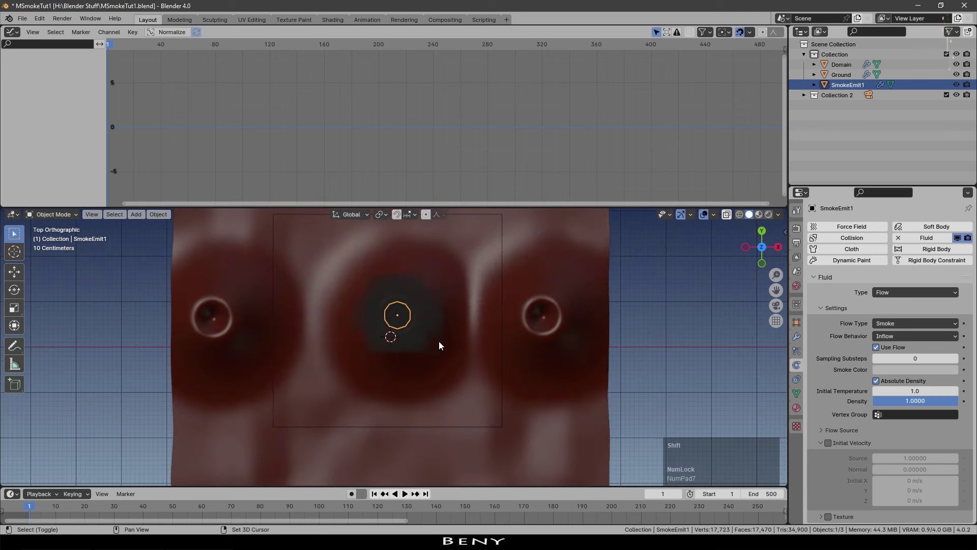
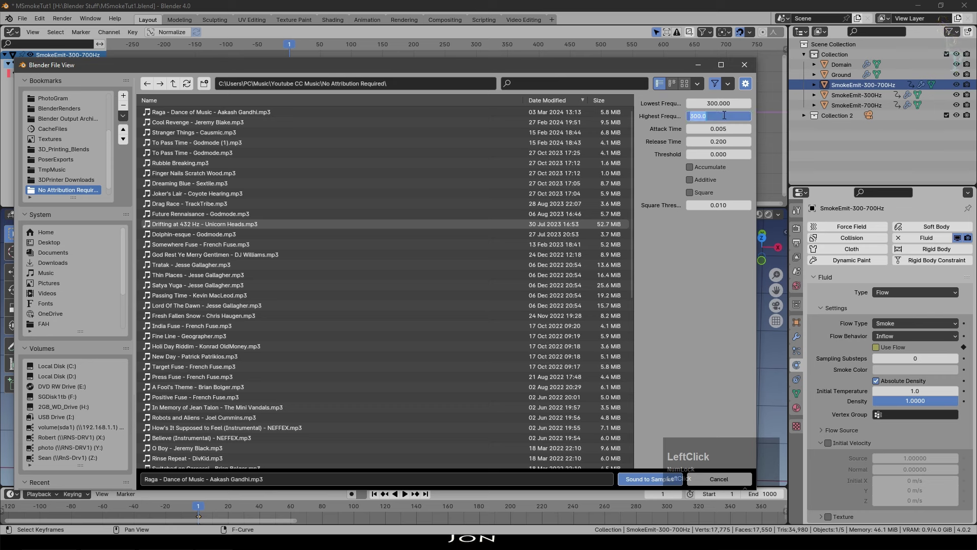
Set Highest frequency 700, enable Square output and adjust the Square Threshold in Bake Sound to F-Curves.
{"action": "key", "text": "KP_7"}
{"action": "key", "text": "KP_0"}
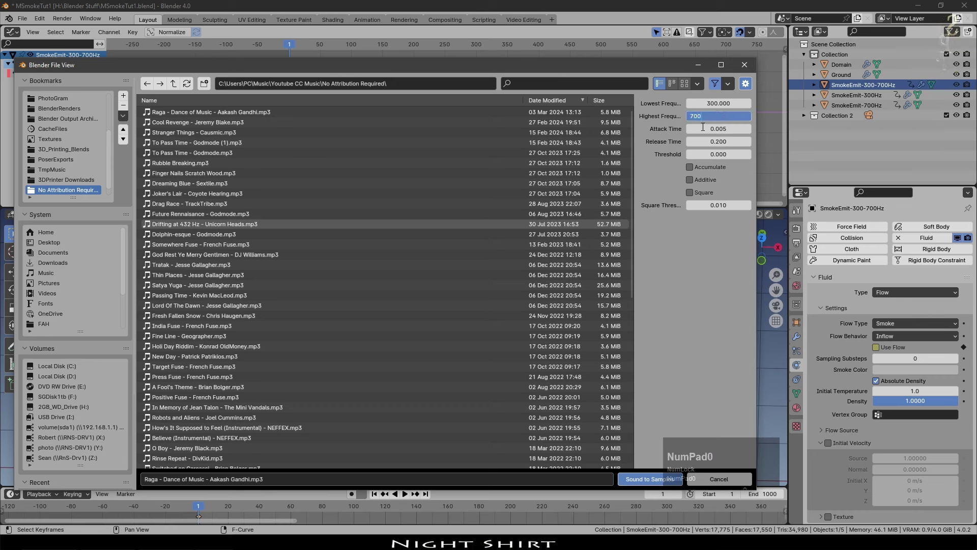
{"action": "left_click", "coordinate": [664, 177]}
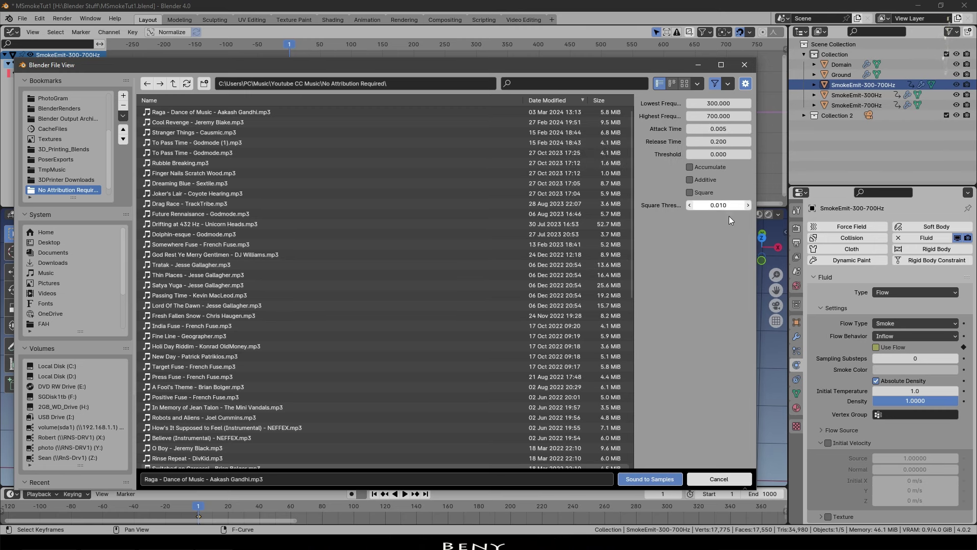
{"action": "left_click", "coordinate": [699, 248]}
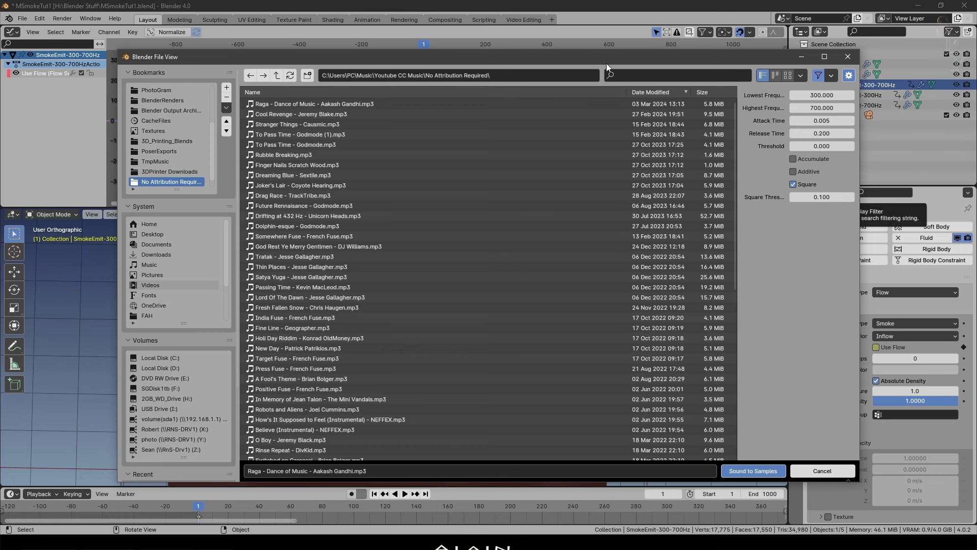
{"action": "left_click", "coordinate": [606, 67]}
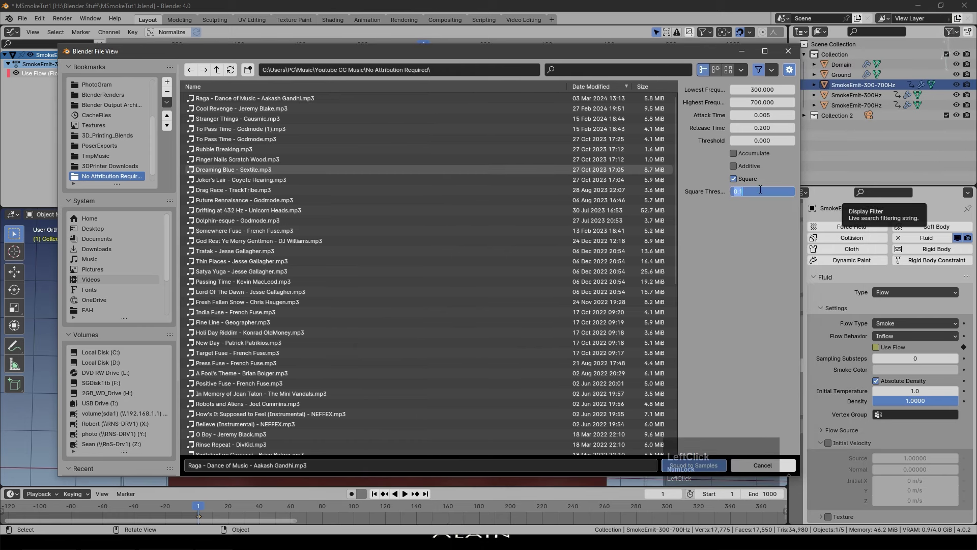
{"action": "key", "text": "KP_Decimal"}
{"action": "key", "text": "KP_5"}
{"action": "left_click", "coordinate": [728, 259]}
{"action": "scroll", "scroll_direction": "up", "scroll_amount": 3}
{"action": "key", "text": "ctrl+z"}
{"action": "left_click", "coordinate": [157, 26]}
{"action": "key", "text": "KP_Decimal"}
{"action": "key", "text": "KP_2"}
{"action": "key", "text": "KP_Enter"}
Pick the music mp3 and bake it into SmokeEmit-300-700Hz's Use Flow keyframes, then play back.
{"action": "left_click", "coordinate": [534, 161]}
{"action": "key", "text": "space"}
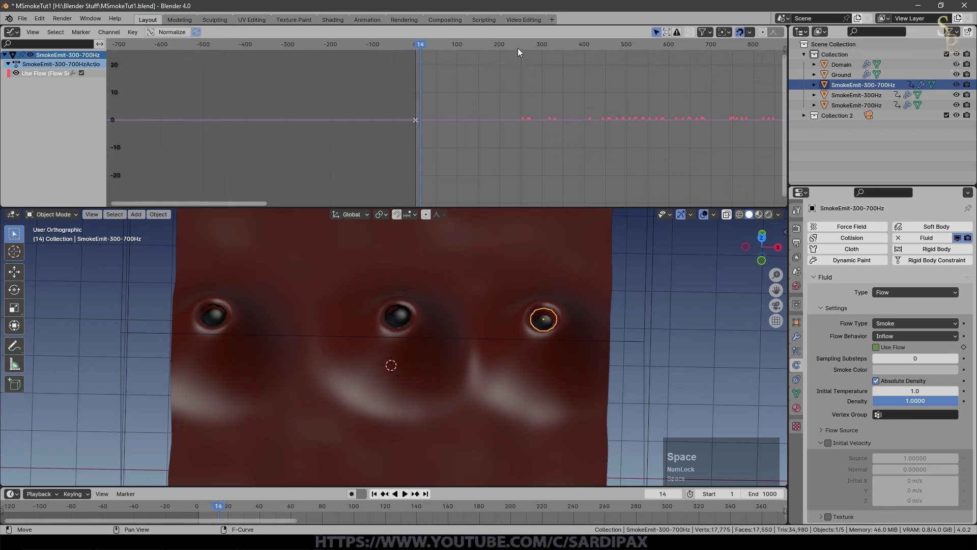
Play and stop the animation to check the baked keys, then select SmokeEmit-700Hz's flat Use Flow curve.
{"action": "left_click", "coordinate": [519, 51]}
{"action": "key", "text": "space"}
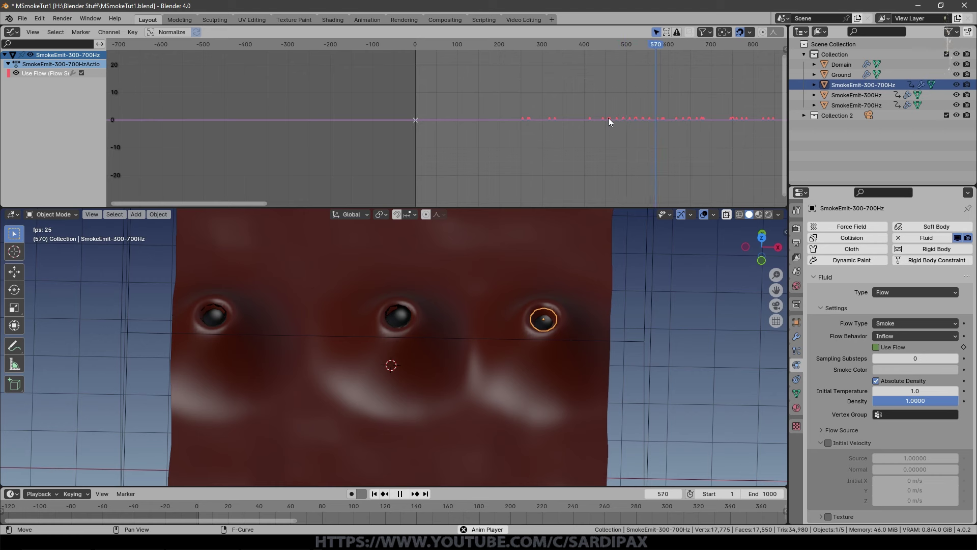
{"action": "scroll", "scroll_direction": "up", "scroll_amount": 3}
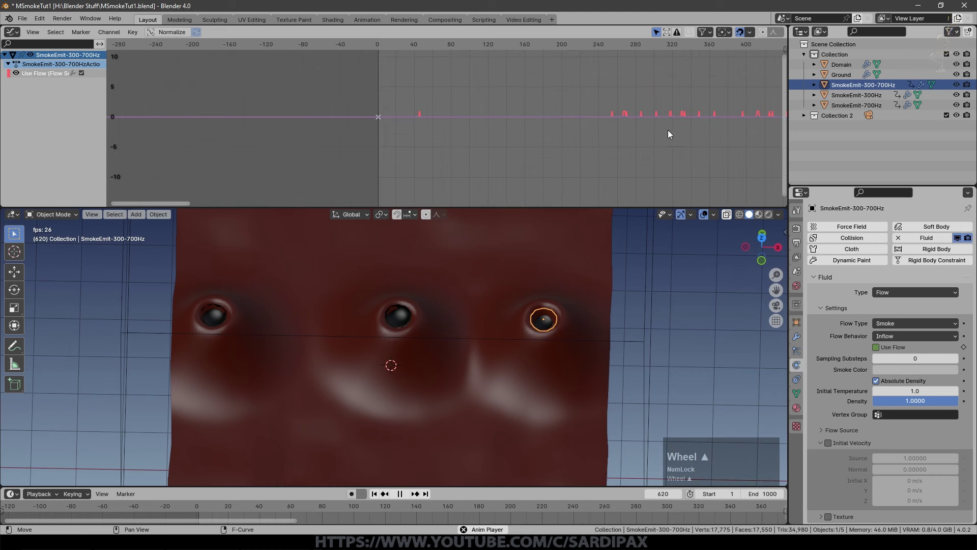
{"action": "scroll", "scroll_direction": "down", "scroll_amount": 3}
{"action": "key", "text": "space"}
{"action": "left_click", "coordinate": [783, 113]}
{"action": "left_click", "coordinate": [858, 158]}
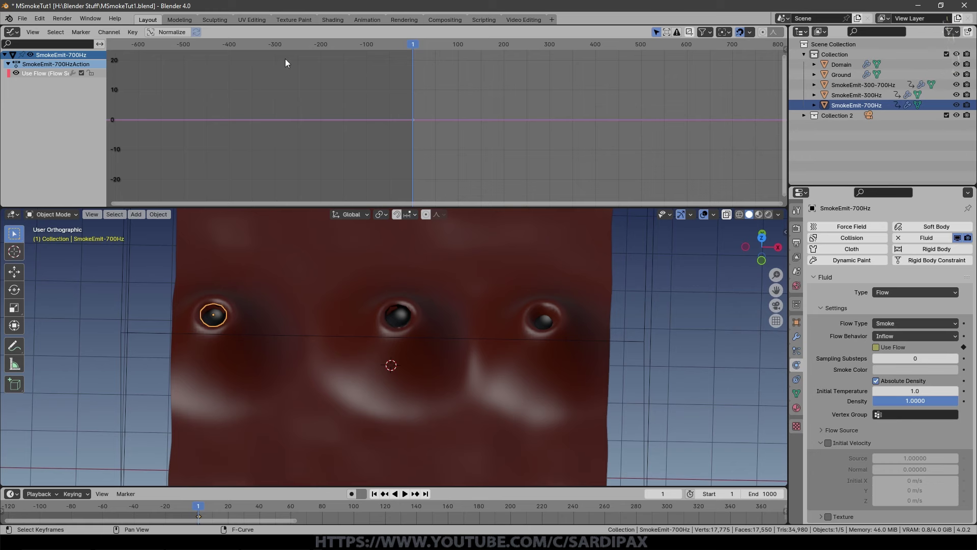
Start Key > Sound to Samples on the mp3 and set its frequency range, highest 15000 Hz.
{"action": "left_click", "coordinate": [157, 141]}
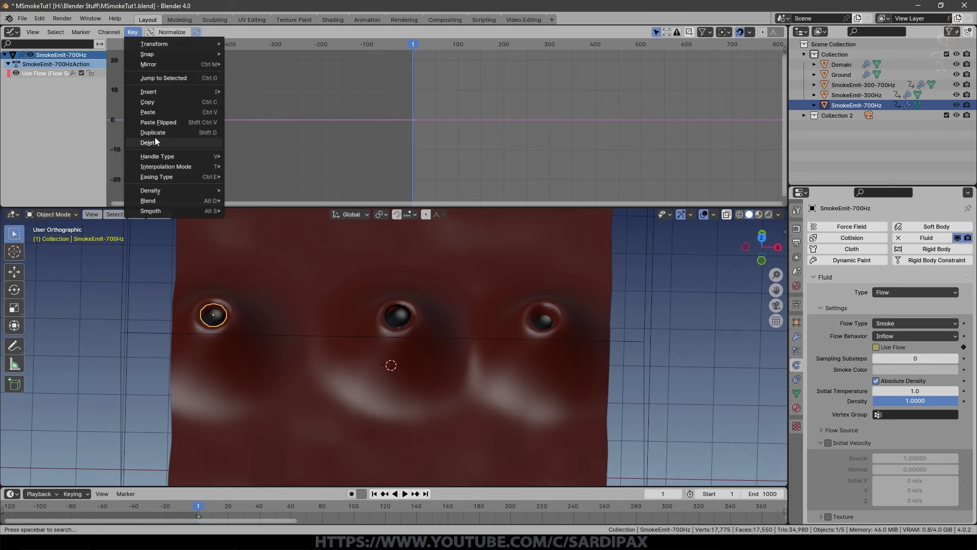
{"action": "left_click", "coordinate": [365, 116]}
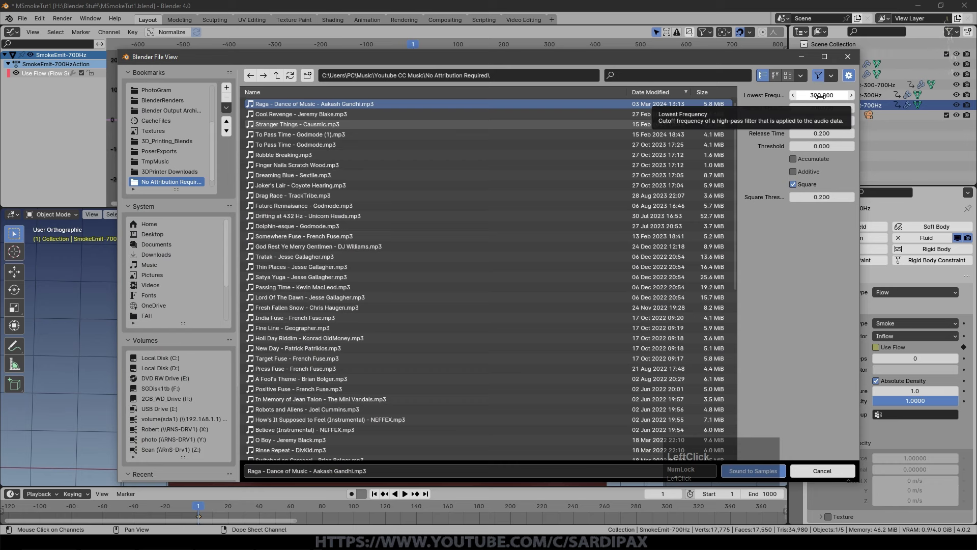
{"action": "left_click", "coordinate": [693, 57]}
{"action": "key", "text": "KP_7"}
{"action": "key", "text": "KP_0"}
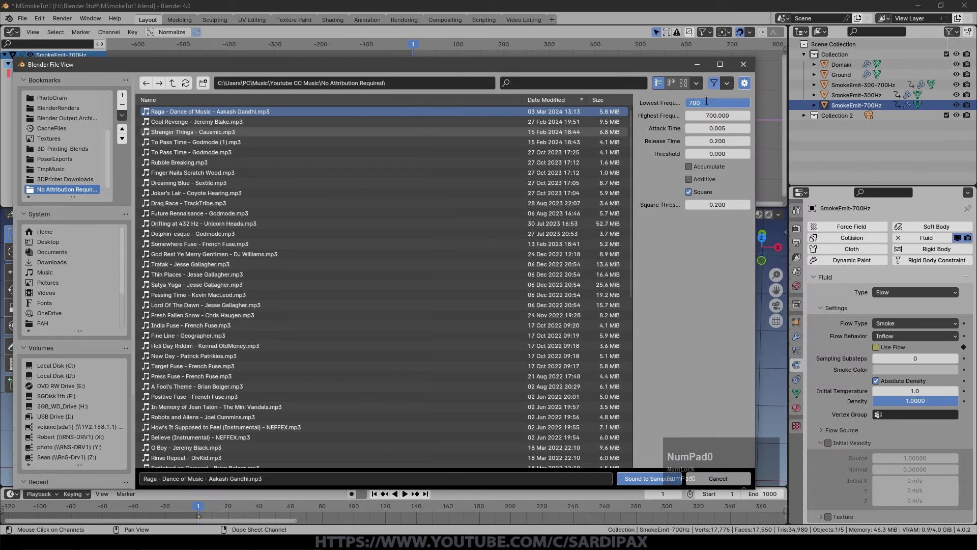
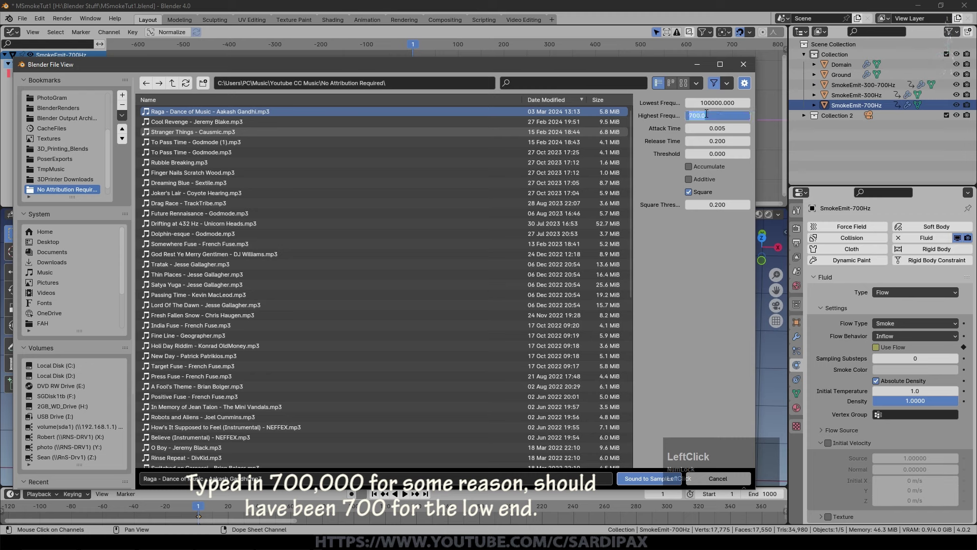
{"action": "key", "text": "KP_1"}
{"action": "key", "text": "KP_5"}
{"action": "key", "text": "KP_0"}
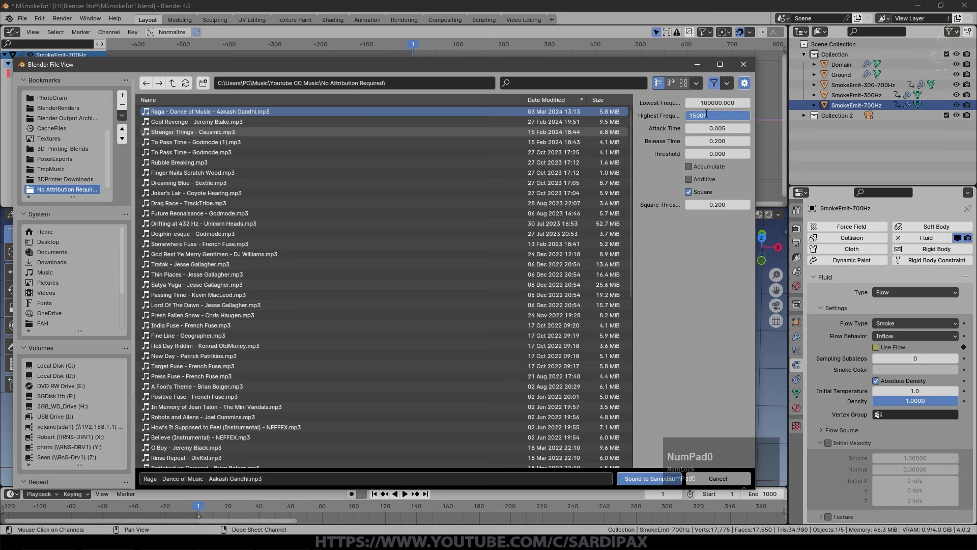
{"action": "left_click", "coordinate": [682, 312]}
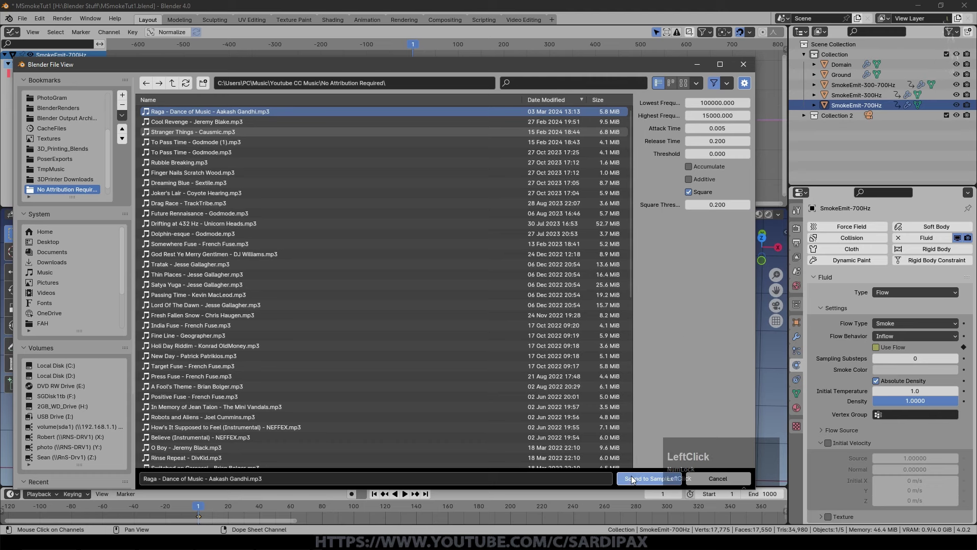
Set a Square threshold of 0.1 and bake the sound into the Use Flow F-curve.
{"action": "scroll", "scroll_direction": "up", "scroll_amount": 3}
{"action": "key", "text": "ctrl+z"}
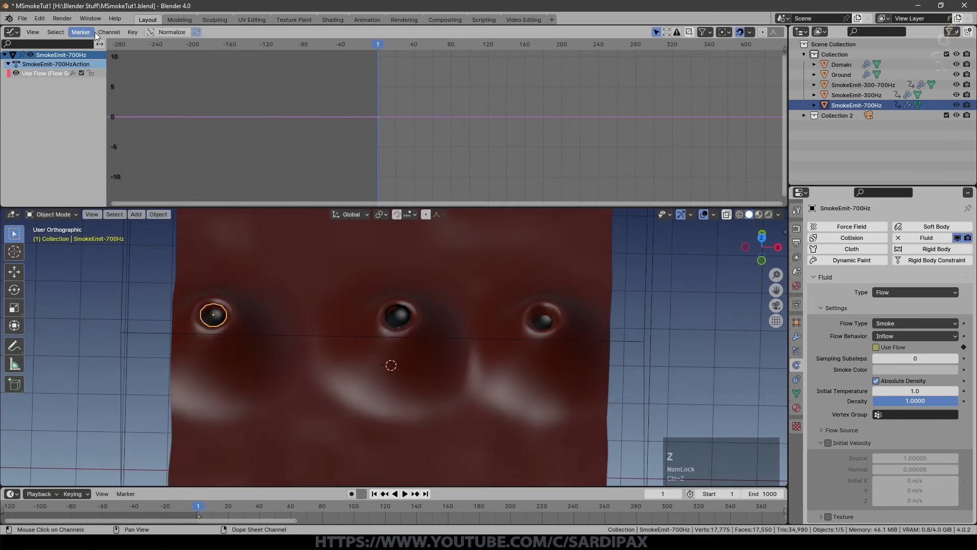
{"action": "left_click", "coordinate": [109, 36]}
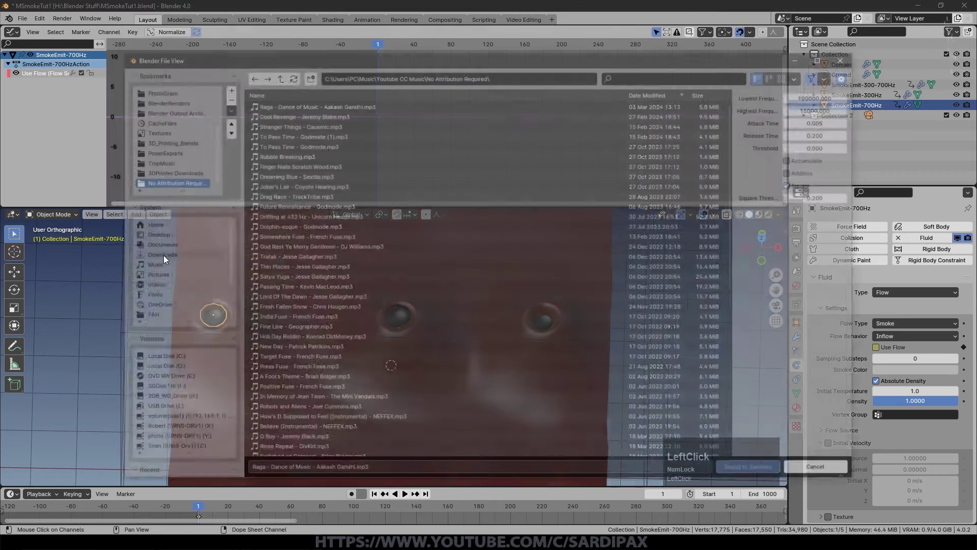
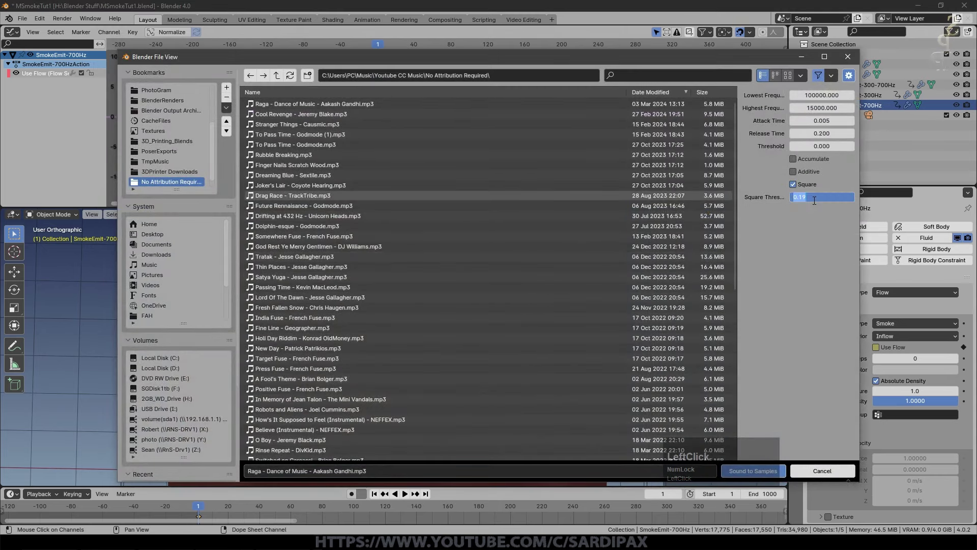
{"action": "key", "text": "KP_Decimal"}
{"action": "key", "text": "KP_1"}
{"action": "left_click", "coordinate": [848, 276]}
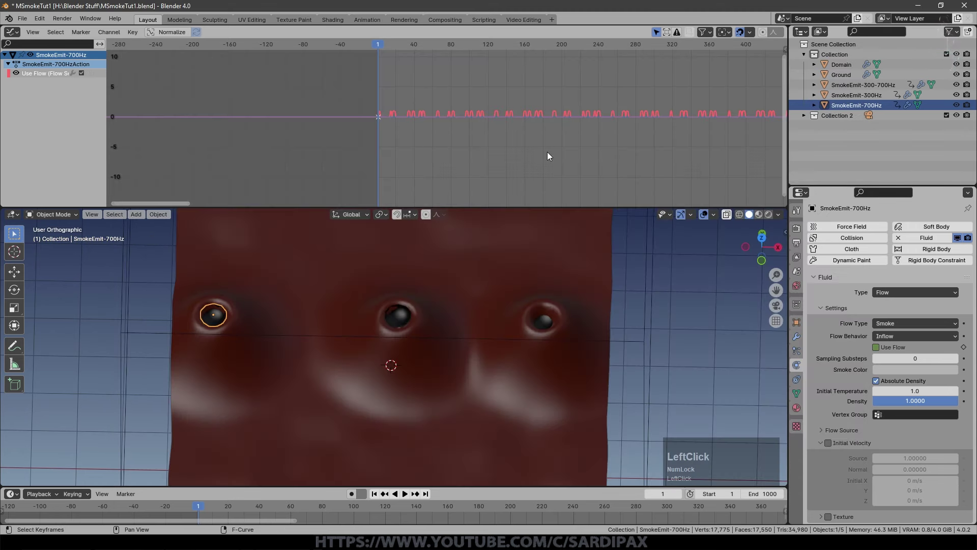
{"action": "scroll", "scroll_direction": "up", "scroll_amount": 3}
{"action": "middle_click", "coordinate": [500, 127]}
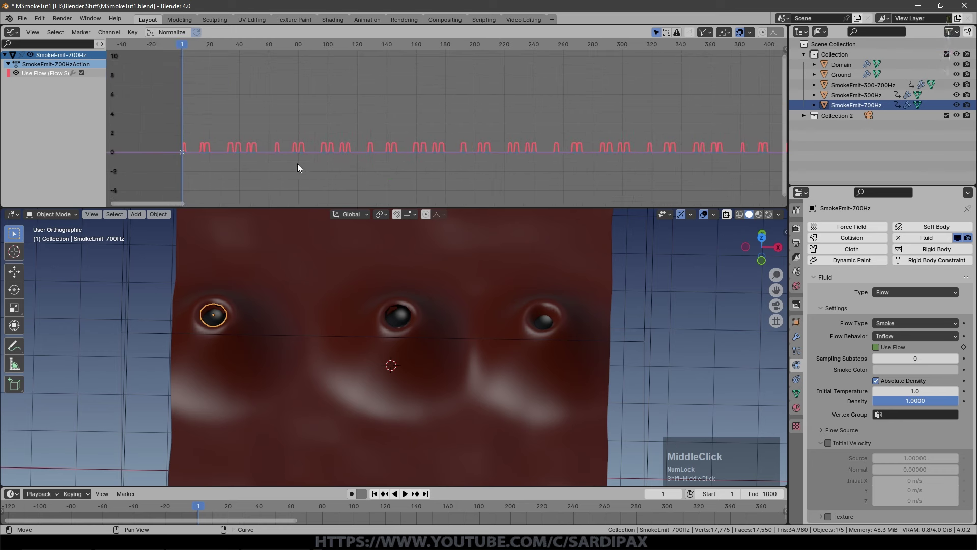
{"action": "key", "text": "space"}
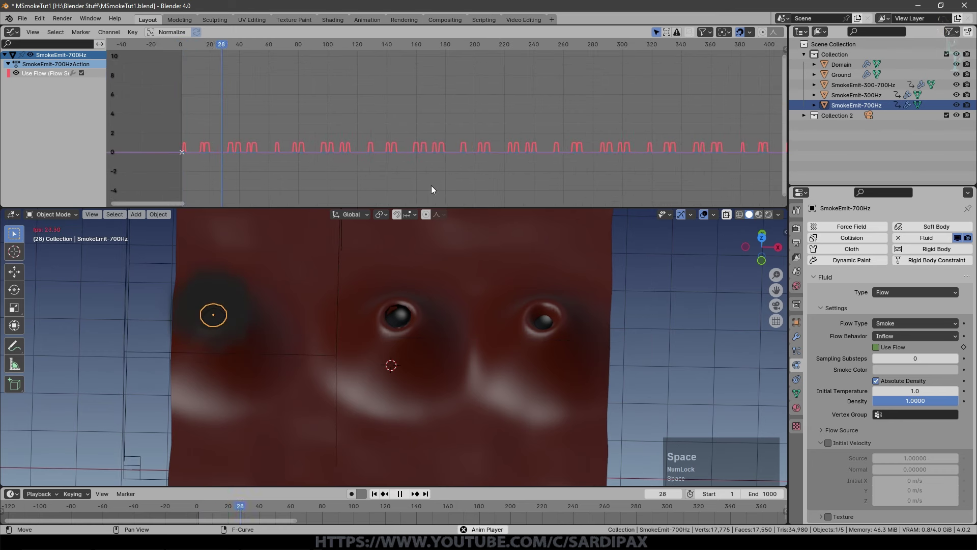
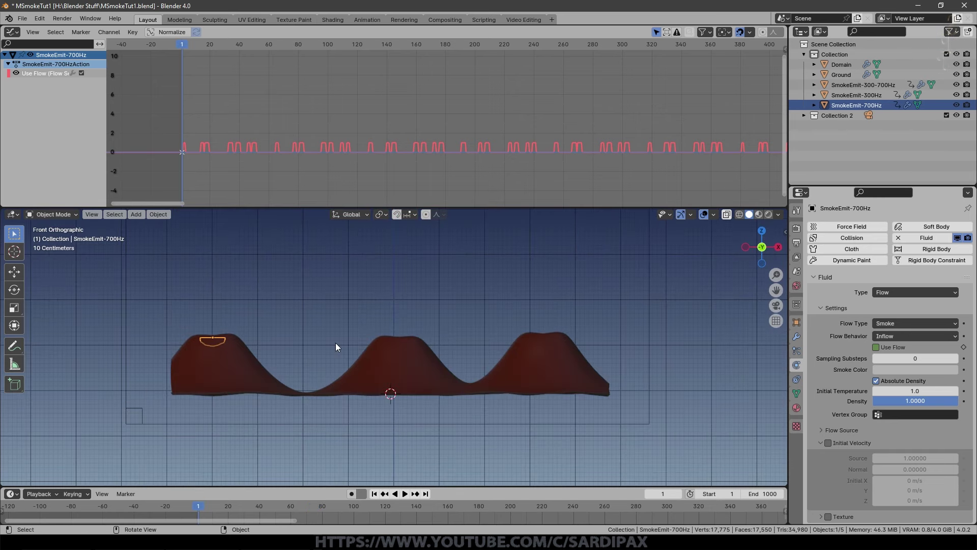
{"action": "key", "text": "space"}
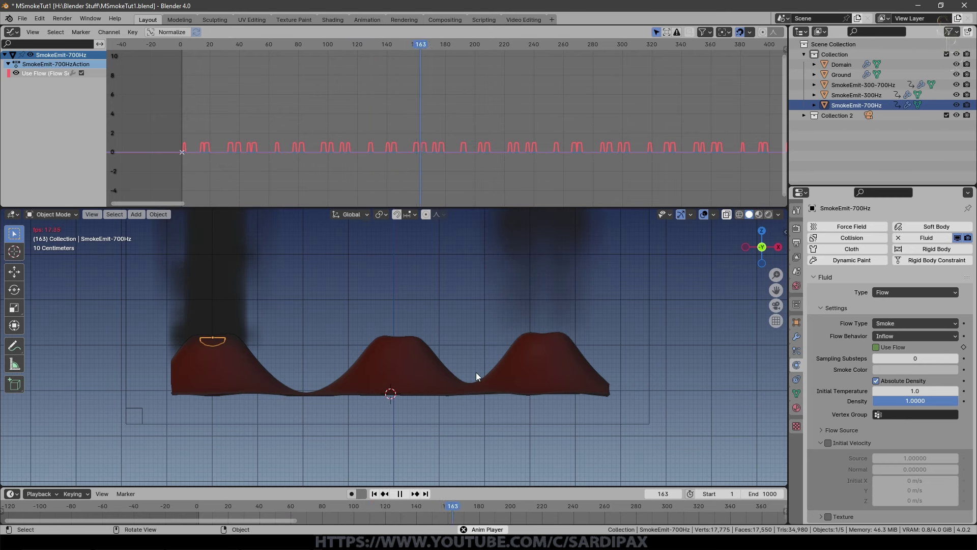
{"action": "key", "text": "space"}
{"action": "scroll", "scroll_direction": "down", "scroll_amount": 3}
{"action": "key", "text": "space"}
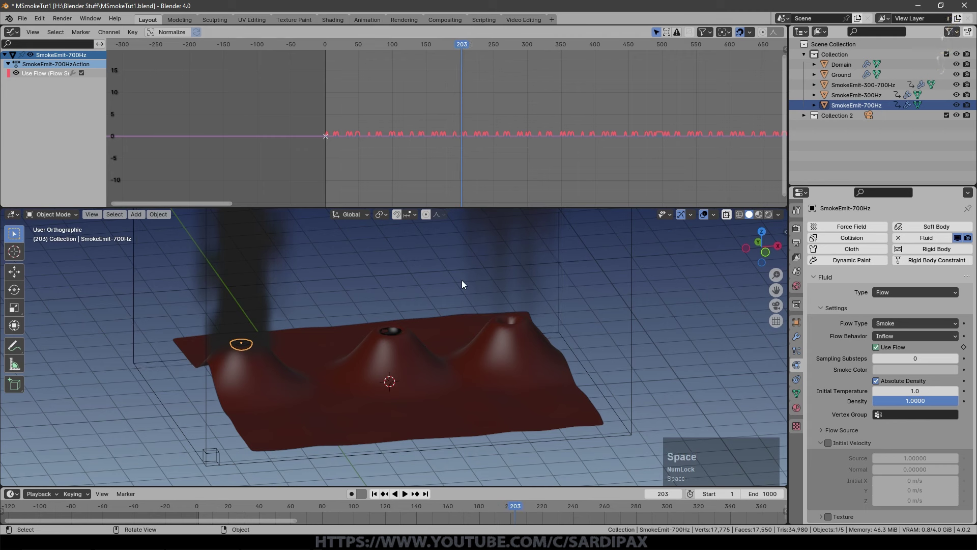
{"action": "left_click", "coordinate": [383, 494]}
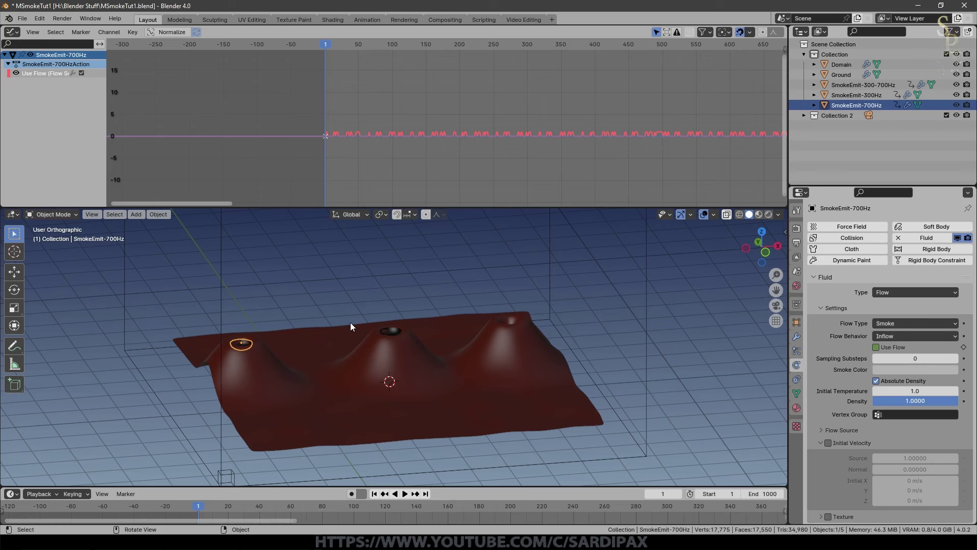
Shrink the graph area and set the render output File Format to FFmpeg Video.
{"action": "left_click", "coordinate": [357, 326]}
{"action": "key", "text": "ctrl+z"}
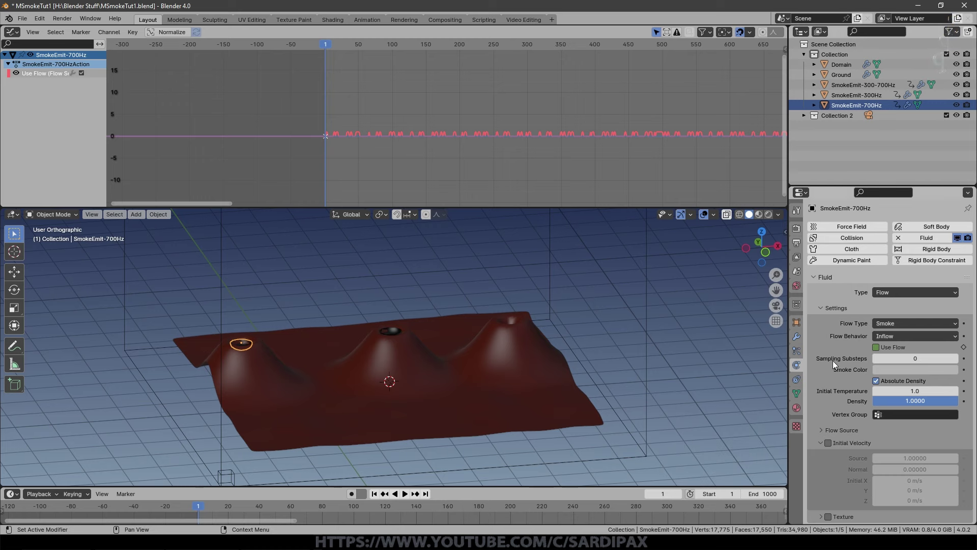
{"action": "left_click", "coordinate": [185, 208]}
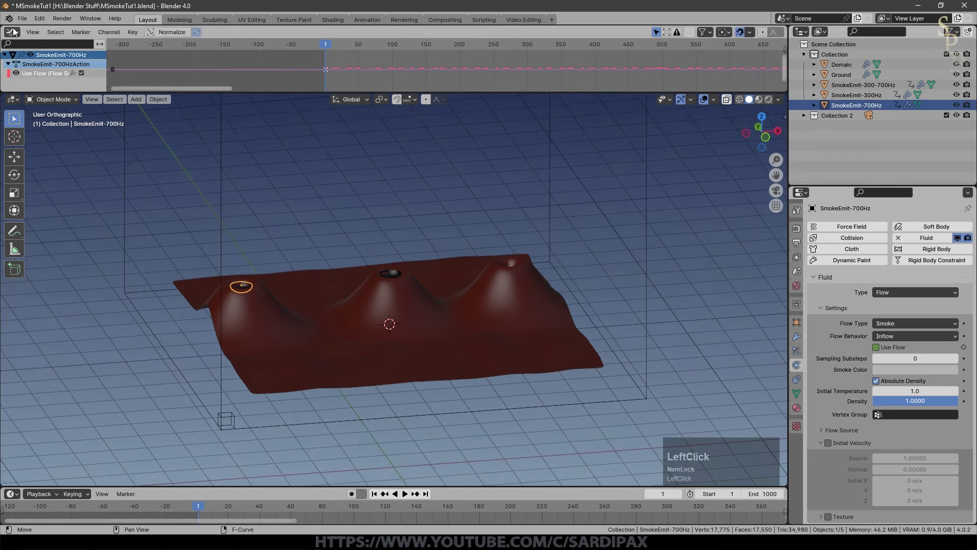
{"action": "left_click", "coordinate": [874, 389]}
{"action": "left_click", "coordinate": [924, 430]}
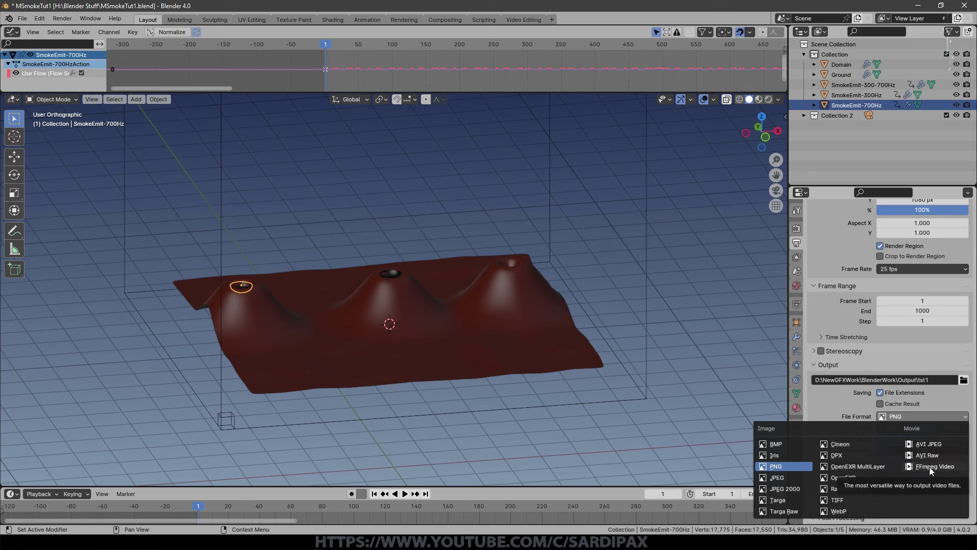
{"action": "left_click", "coordinate": [934, 473]}
Give the video MP3 audio and lower the render Resolution % to 25.
{"action": "scroll", "scroll_direction": "down", "scroll_amount": 3}
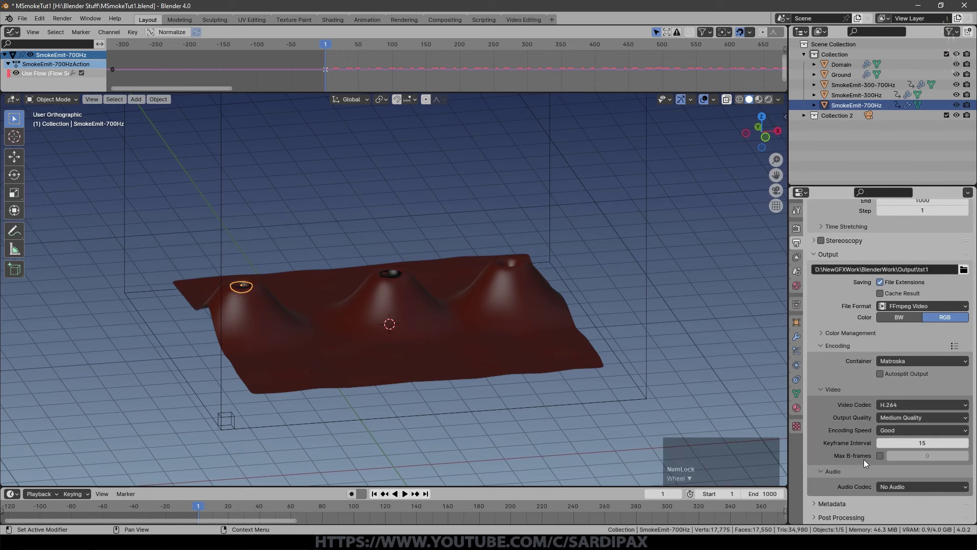
{"action": "left_click", "coordinate": [913, 490]}
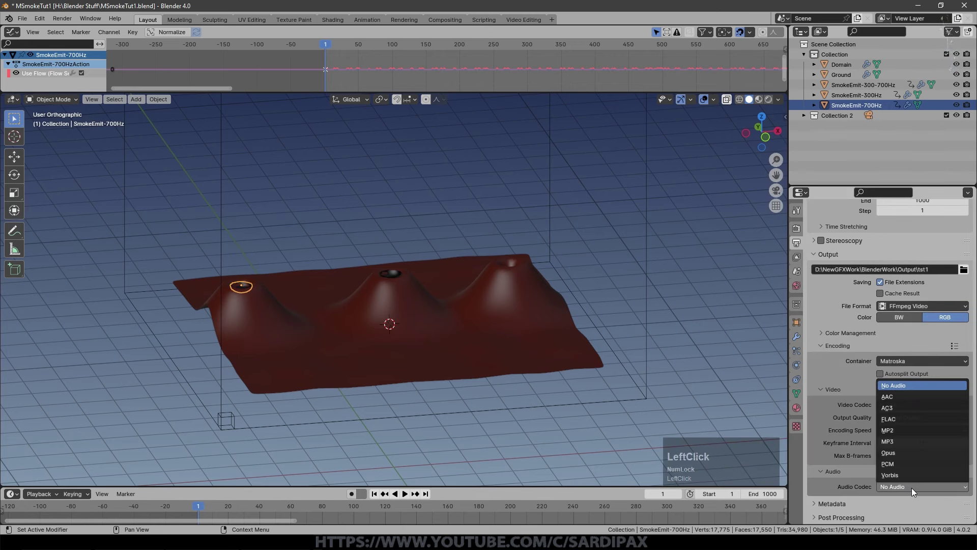
{"action": "left_click", "coordinate": [902, 448]}
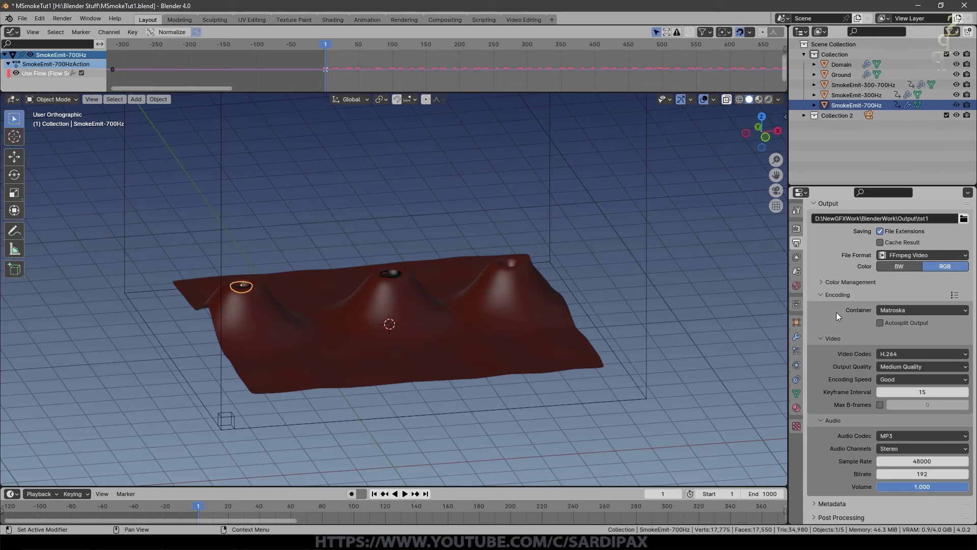
{"action": "scroll", "scroll_direction": "up", "scroll_amount": 3}
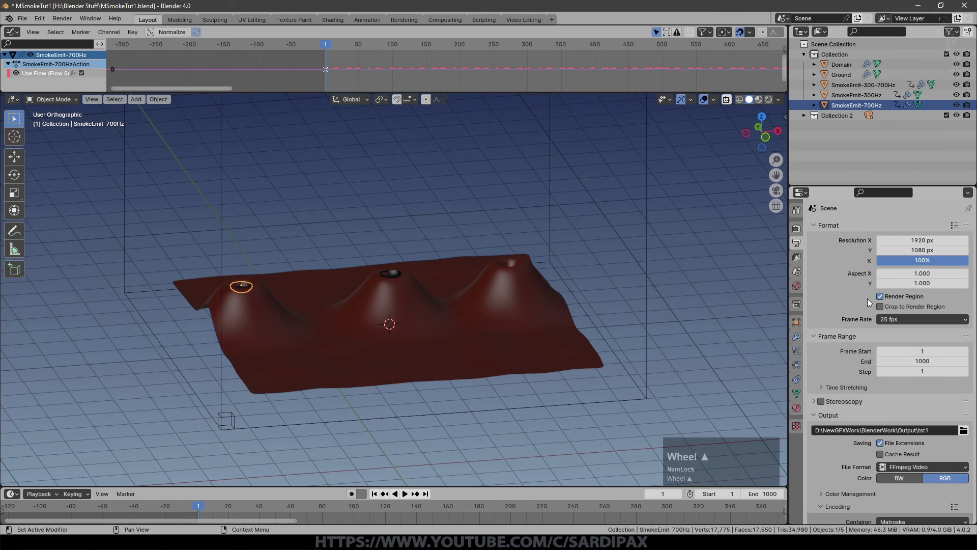
{"action": "left_click", "coordinate": [927, 261]}
{"action": "key", "text": "KP_2"}
{"action": "key", "text": "KP_5"}
{"action": "key", "text": "KP_Enter"}
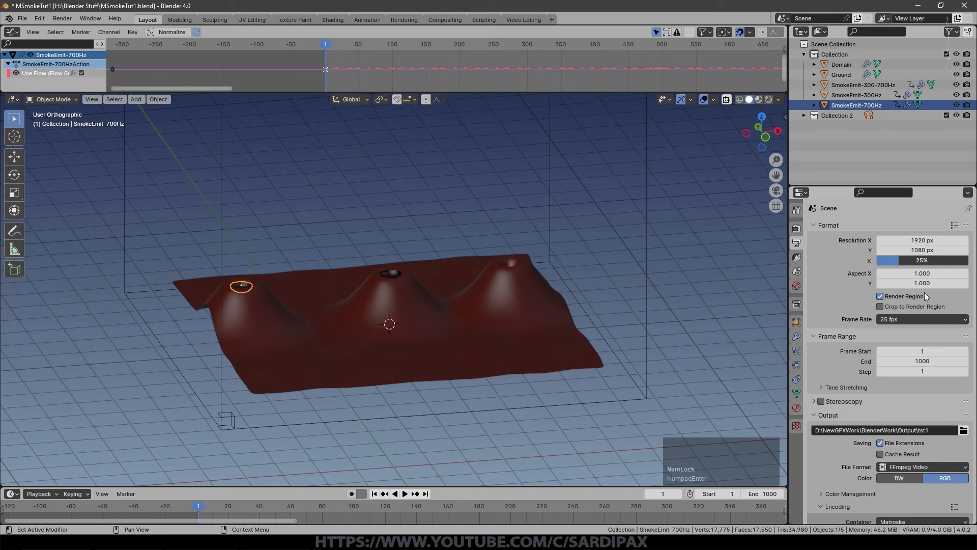
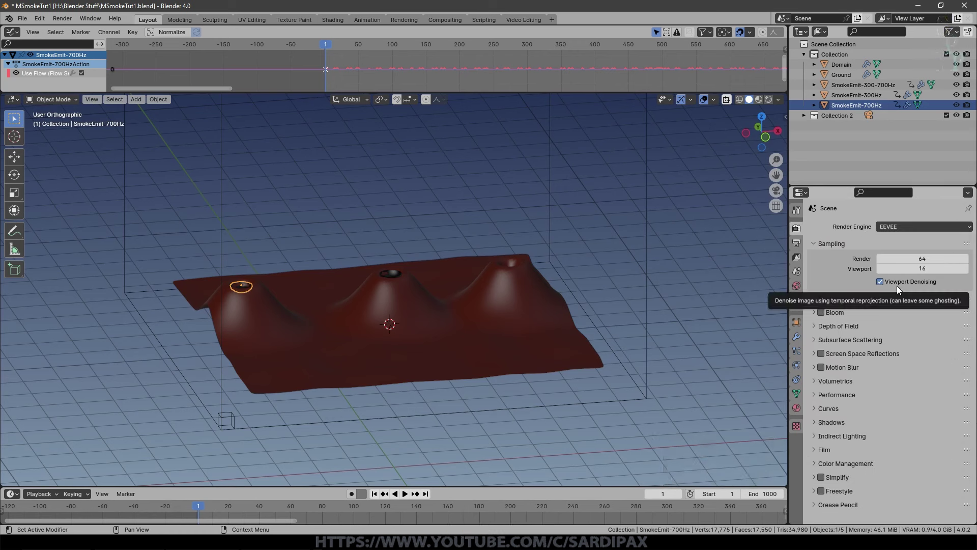
Set EEVEE's volumetric Tile Size to 2 px, save, and turn the view to face the hills.
{"action": "left_click", "coordinate": [816, 382]}
{"action": "scroll", "scroll_direction": "down", "scroll_amount": 3}
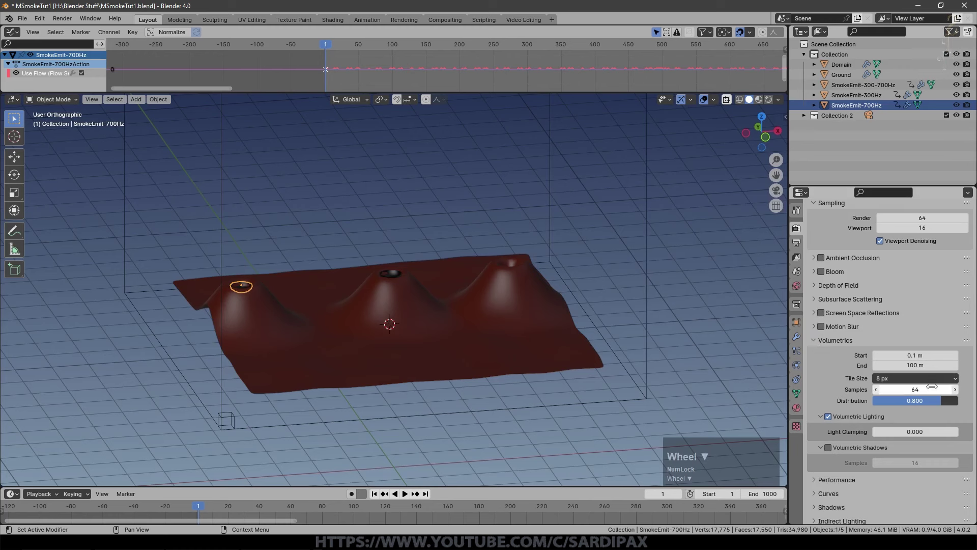
{"action": "left_click", "coordinate": [899, 382]}
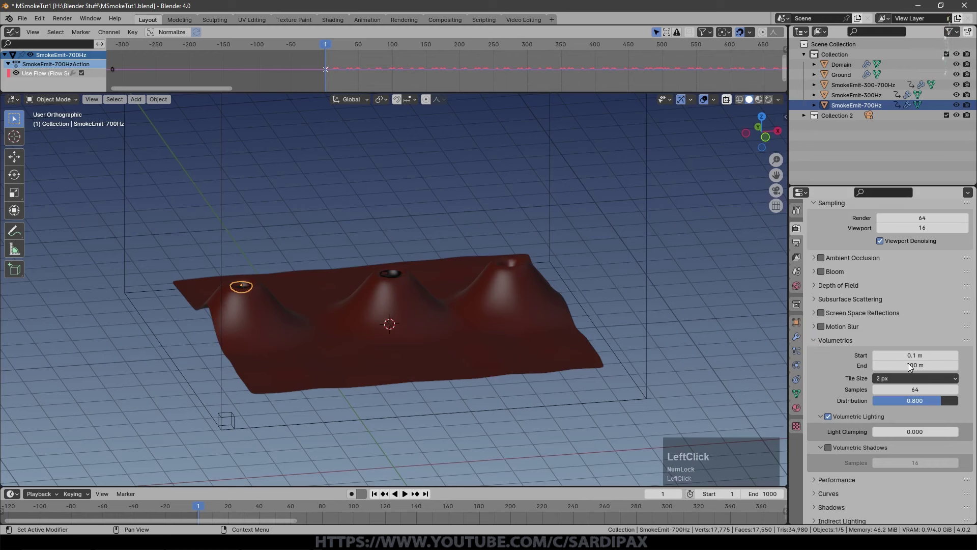
{"action": "scroll", "scroll_direction": "down", "scroll_amount": 3}
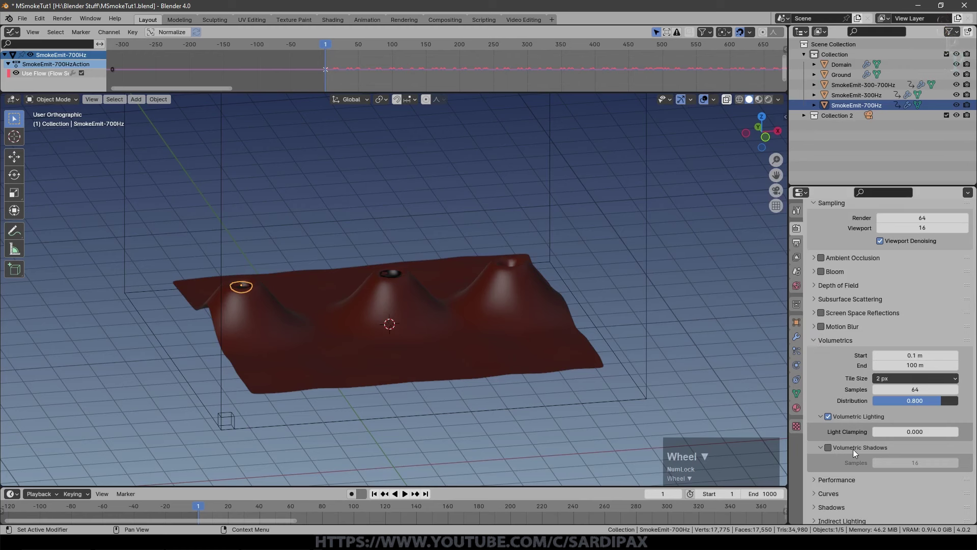
{"action": "left_click", "coordinate": [843, 448]}
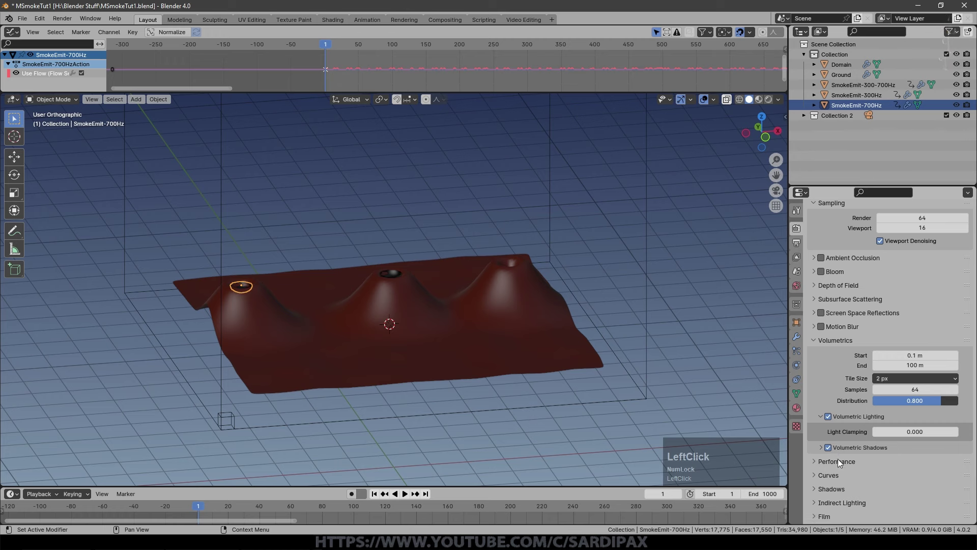
{"action": "middle_click", "coordinate": [603, 342]}
{"action": "key", "text": "shift+a"}
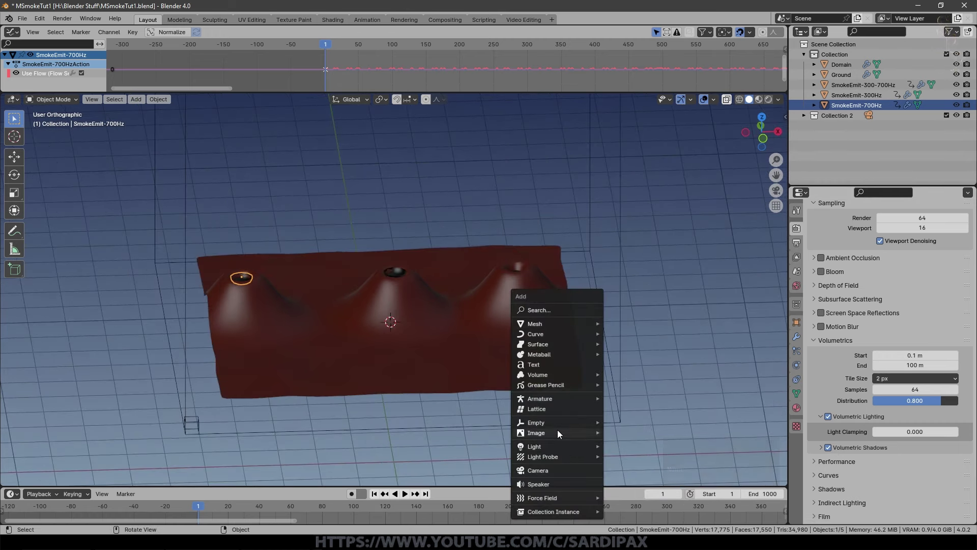
Add a Sun light rotated about 60° on Z and preview it in rendered shading.
{"action": "left_click", "coordinate": [638, 458]}
{"action": "scroll", "scroll_direction": "down", "scroll_amount": 3}
{"action": "left_click", "coordinate": [514, 407]}
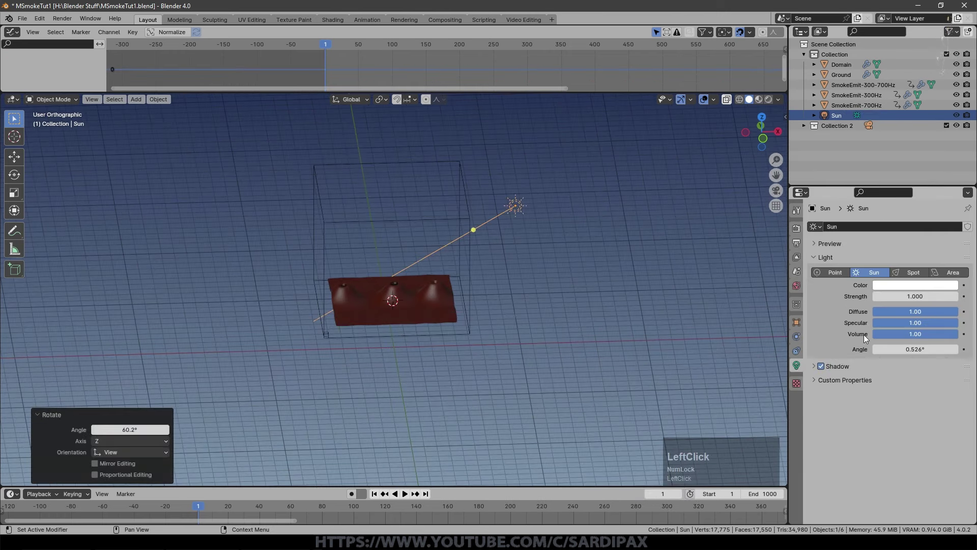
{"action": "key", "text": "KP_5"}
{"action": "key", "text": "KP_Enter"}
Show the World background settings and play the animation briefly to check the lighting.
{"action": "left_click", "coordinate": [823, 275]}
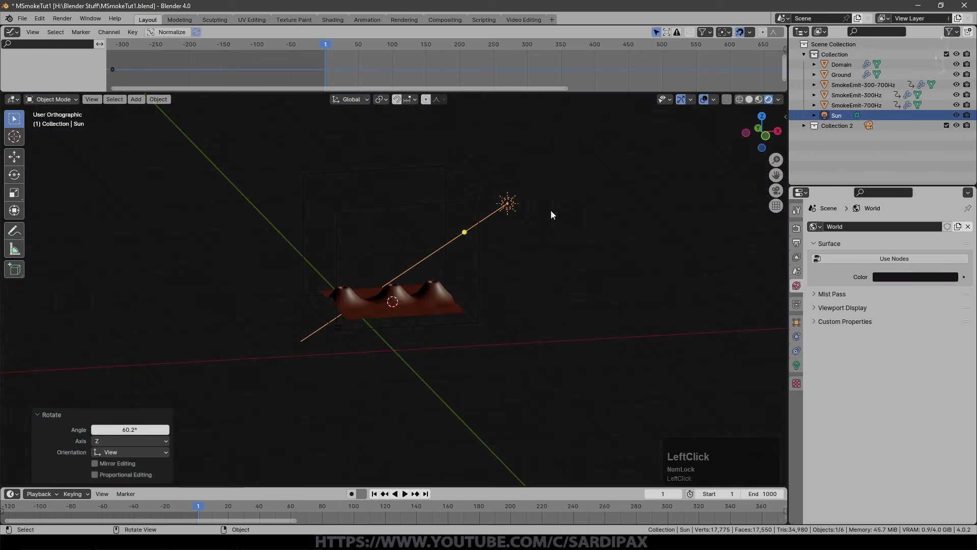
{"action": "scroll", "scroll_direction": "up", "scroll_amount": 3}
{"action": "left_click", "coordinate": [407, 494]}
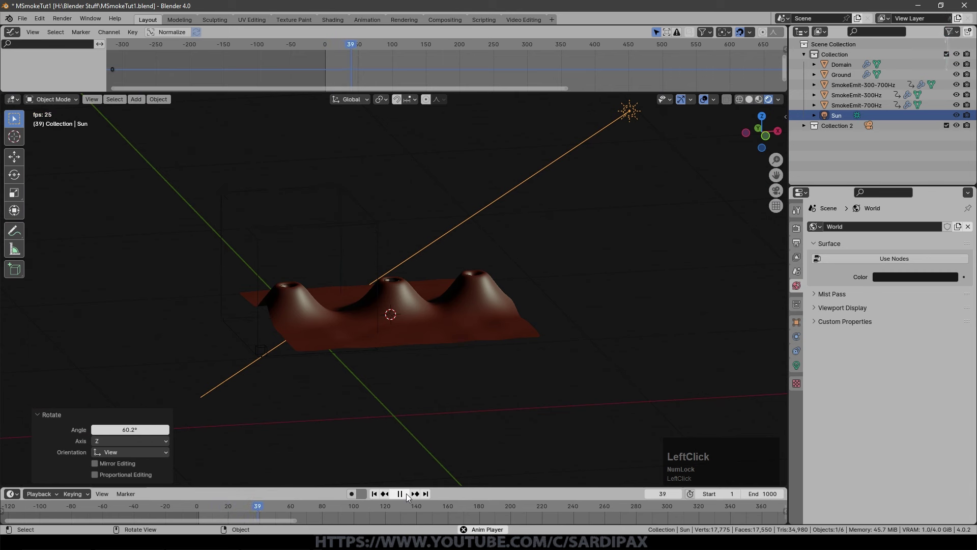
{"action": "left_click", "coordinate": [409, 496]}
{"action": "middle_click", "coordinate": [570, 299]}
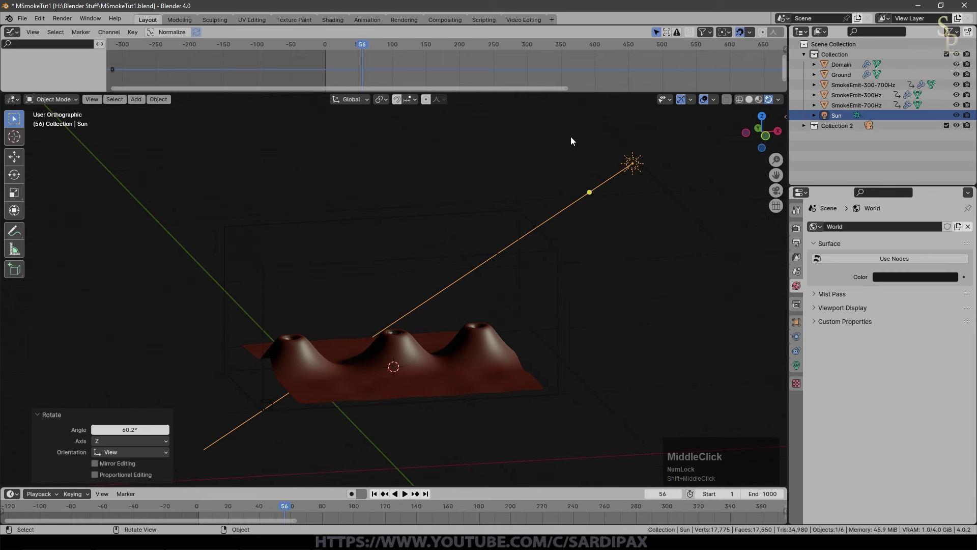
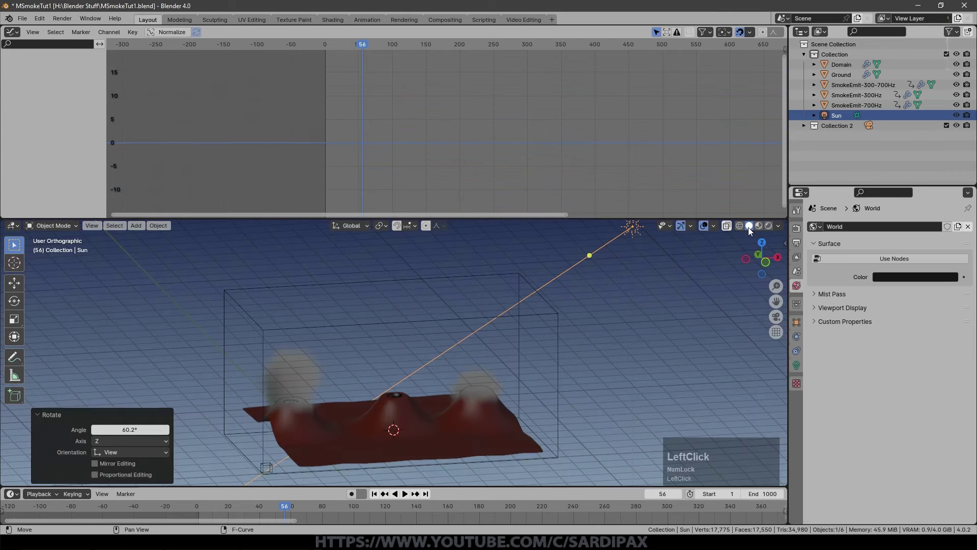
Give the Domain a new material built from a Principled Volume node.
{"action": "left_click", "coordinate": [770, 228]}
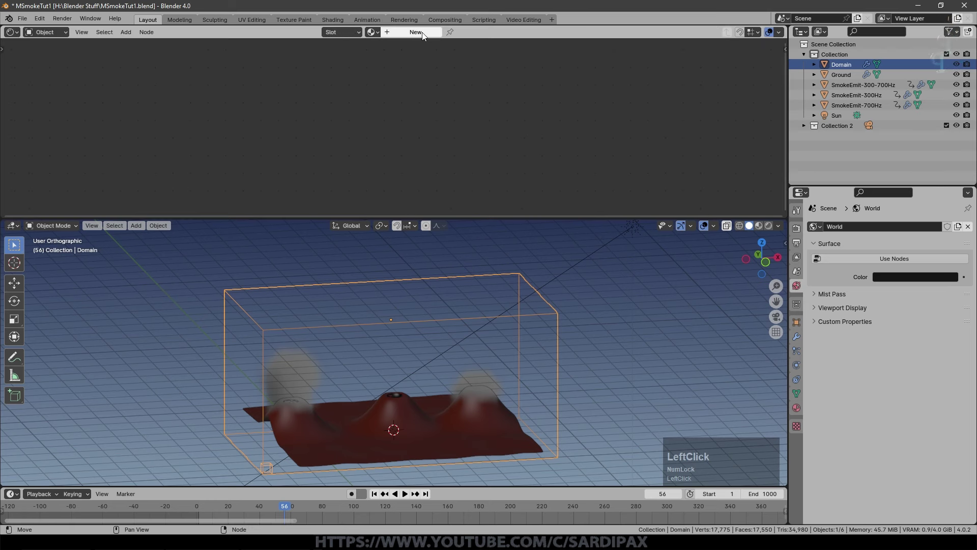
{"action": "scroll", "scroll_direction": "up", "scroll_amount": 3}
{"action": "left_click", "coordinate": [351, 123]}
{"action": "key", "text": "Delete"}
{"action": "key", "text": "shift+a"}
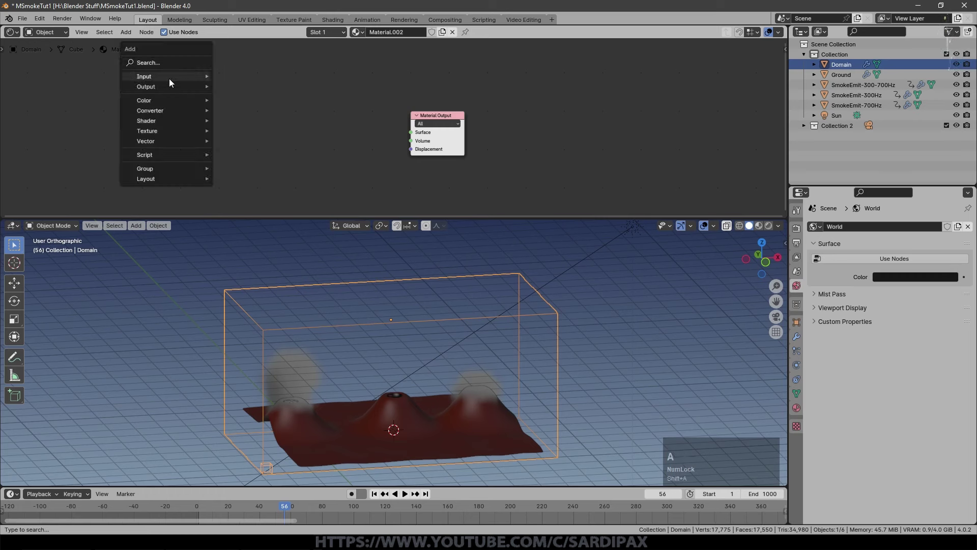
{"action": "left_click", "coordinate": [277, 207]}
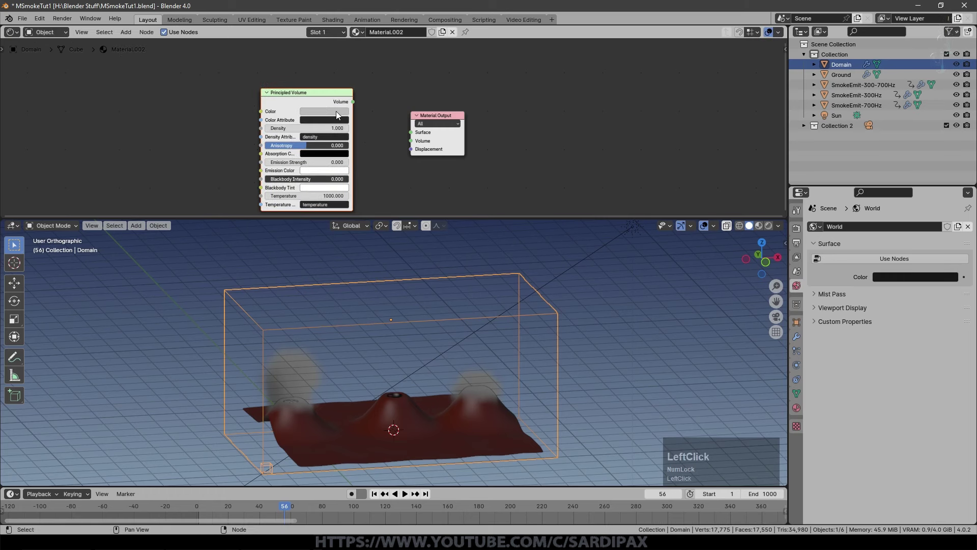
{"action": "scroll", "scroll_direction": "up", "scroll_amount": 3}
{"action": "left_click", "coordinate": [302, 102]}
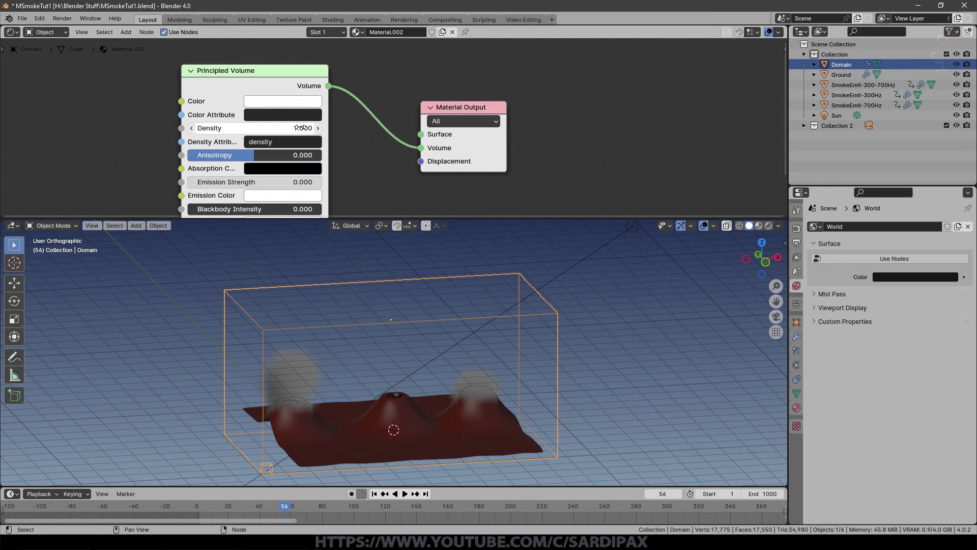
Raise the volume Density to 13, check Viewport Overlays and save the file.
{"action": "left_click", "coordinate": [772, 230]}
{"action": "scroll", "scroll_direction": "up", "scroll_amount": 3}
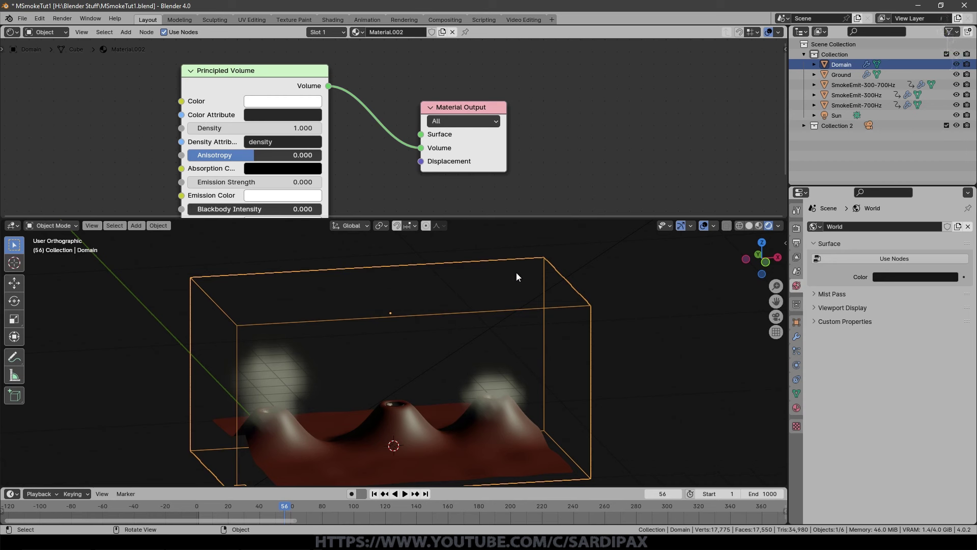
{"action": "left_click", "coordinate": [716, 225]}
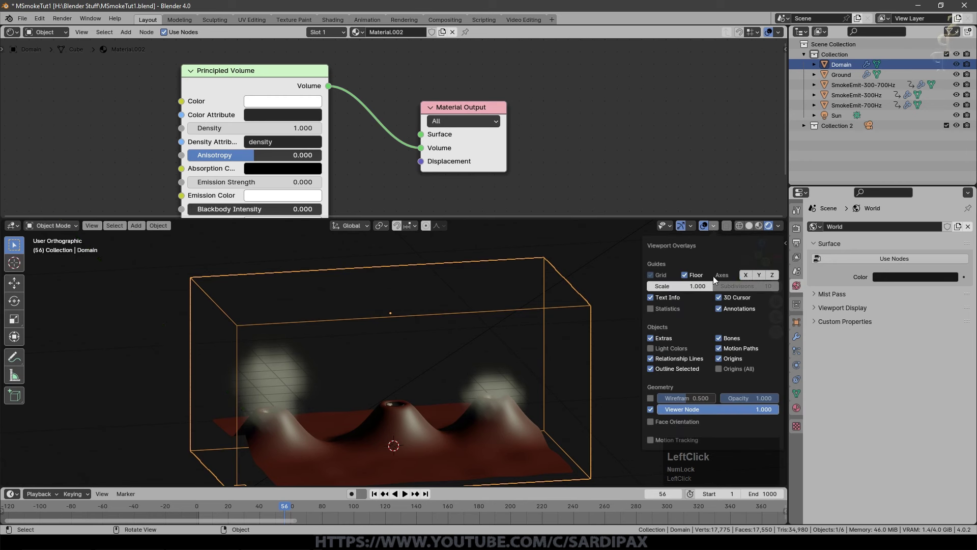
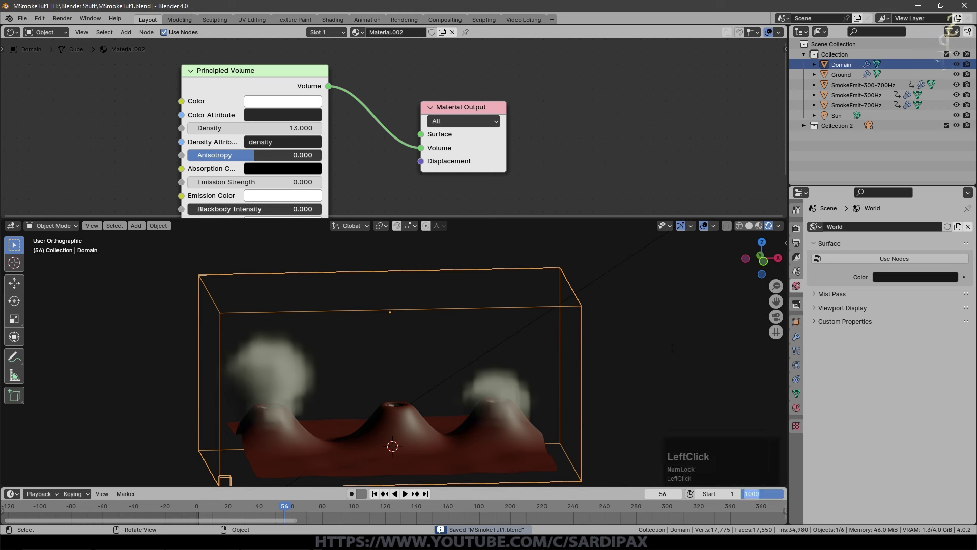
{"action": "key", "text": "KP_3"}
Finish saving, then play back the rendered 300-frame MKV via Render > View Animation.
{"action": "key", "text": "KP_0"}
{"action": "key", "text": "KP_Enter"}
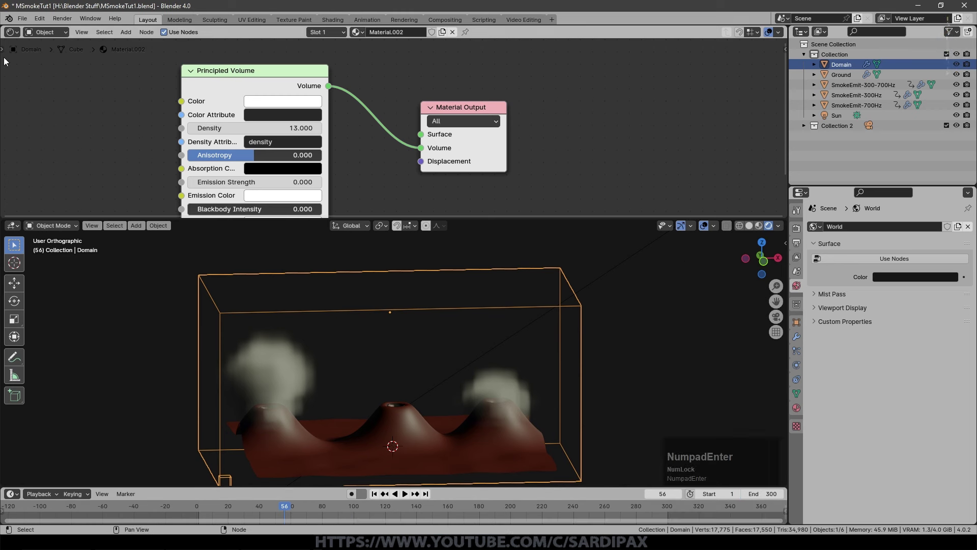
{"action": "left_click", "coordinate": [65, 20]}
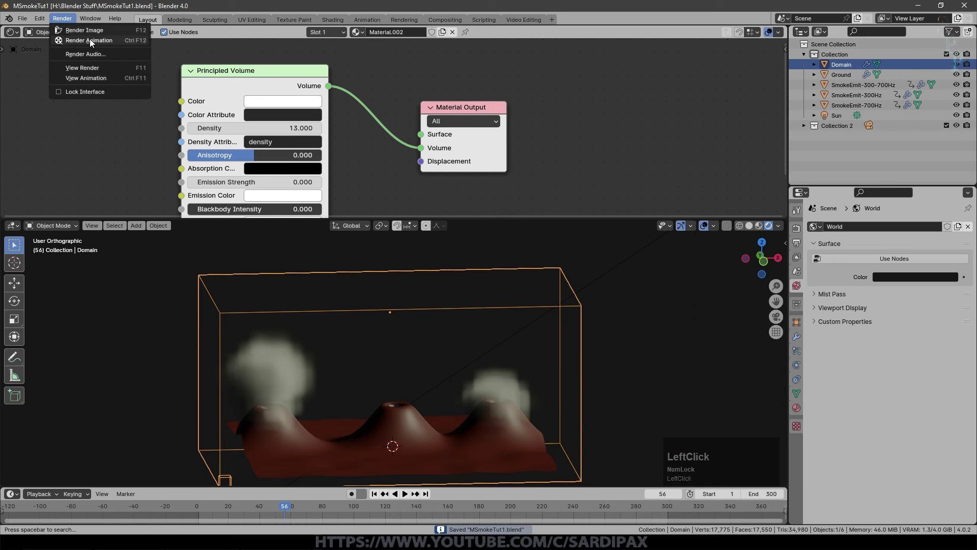
{"action": "left_click", "coordinate": [67, 33]}
{"action": "left_click", "coordinate": [69, 20]}
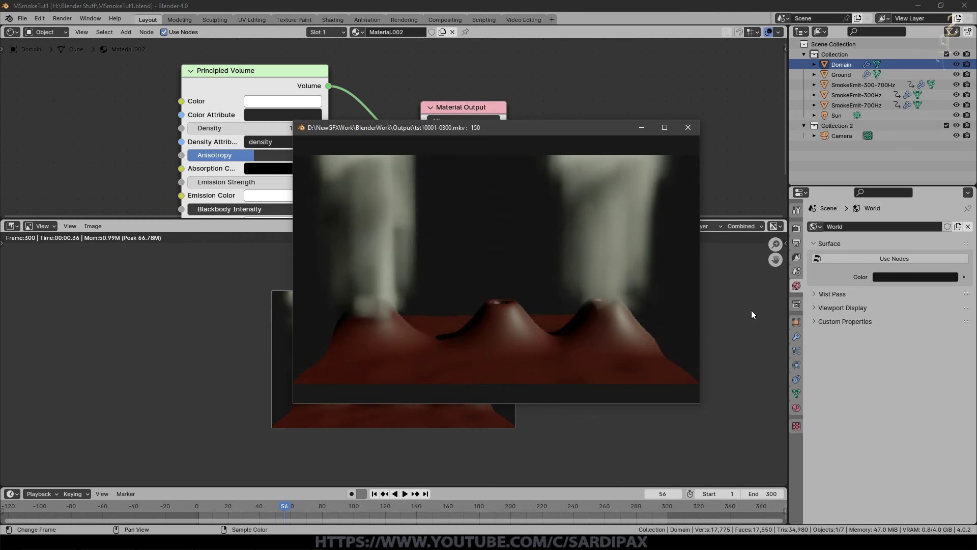
{"action": "scroll", "scroll_direction": "up", "scroll_amount": 3}
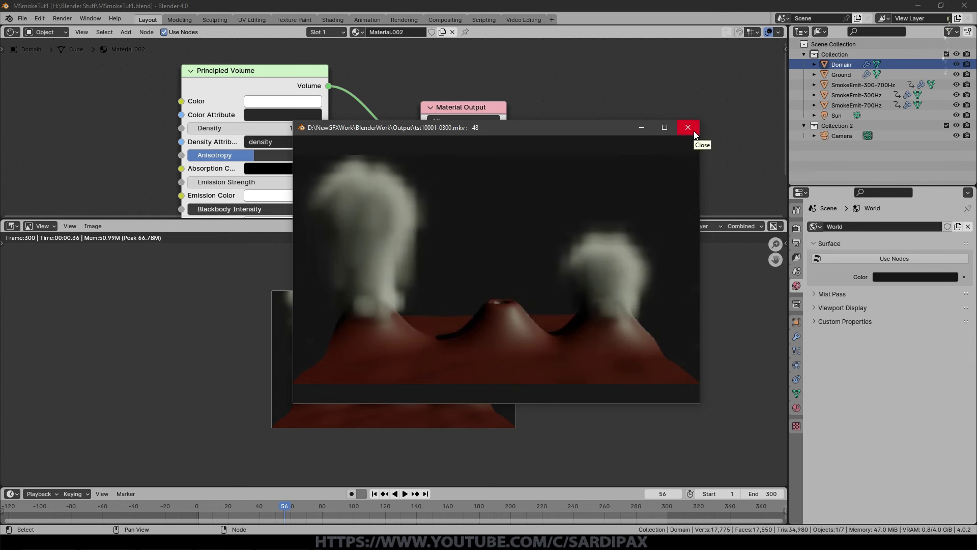
Close the video player, return to the 3D camera view and show the Domain's fluid physics.
{"action": "left_click", "coordinate": [696, 135]}
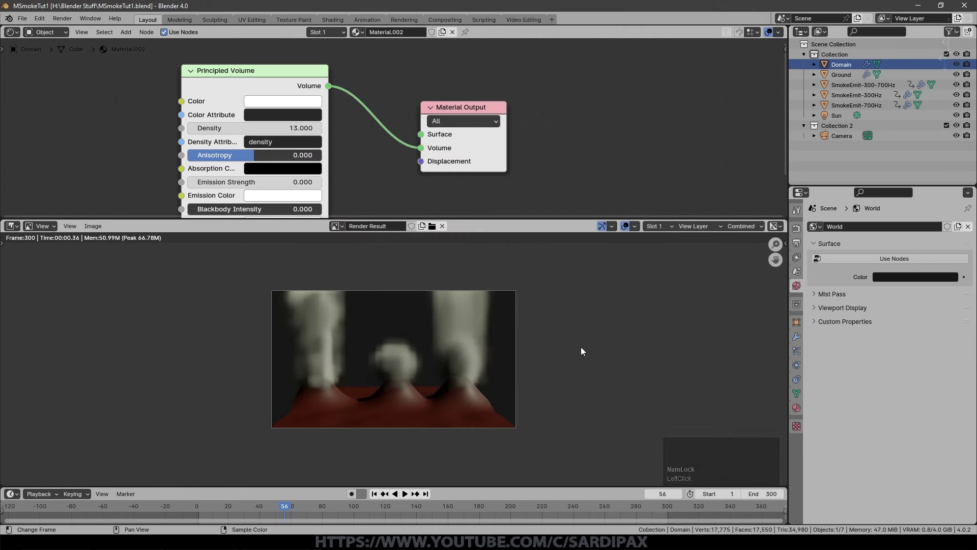
{"action": "key", "text": "Escape"}
{"action": "left_click", "coordinate": [381, 497]}
{"action": "scroll", "scroll_direction": "down", "scroll_amount": 3}
{"action": "left_click", "coordinate": [832, 466]}
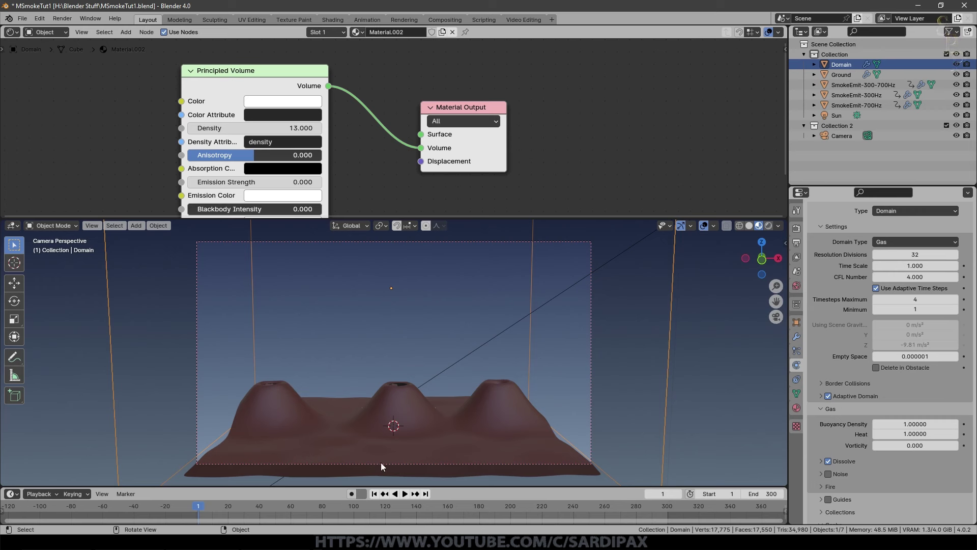
Play and stop the simulation, then raise the Domain's Resolution Divisions from 32 to 64.
{"action": "left_click", "coordinate": [408, 498]}
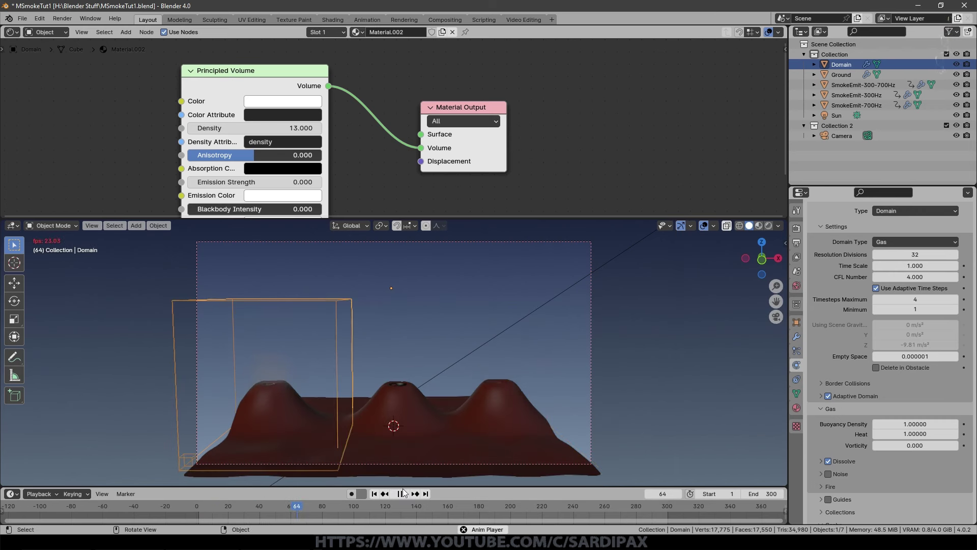
{"action": "left_click", "coordinate": [402, 494]}
{"action": "scroll", "scroll_direction": "down", "scroll_amount": 3}
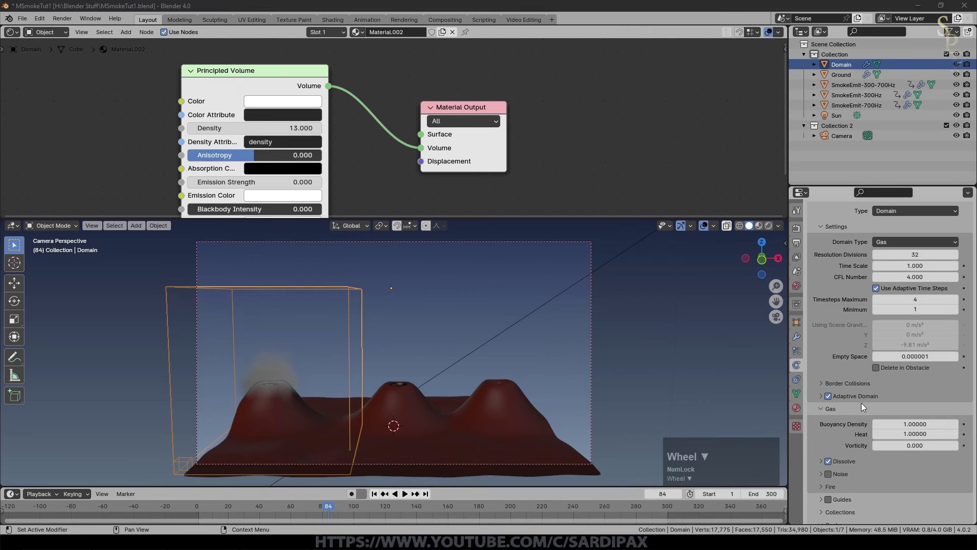
{"action": "left_click", "coordinate": [829, 435]}
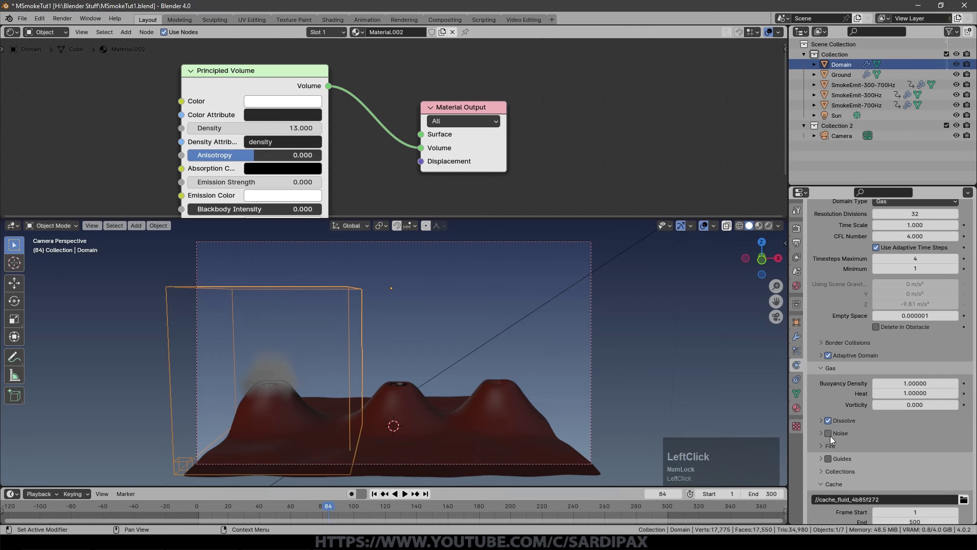
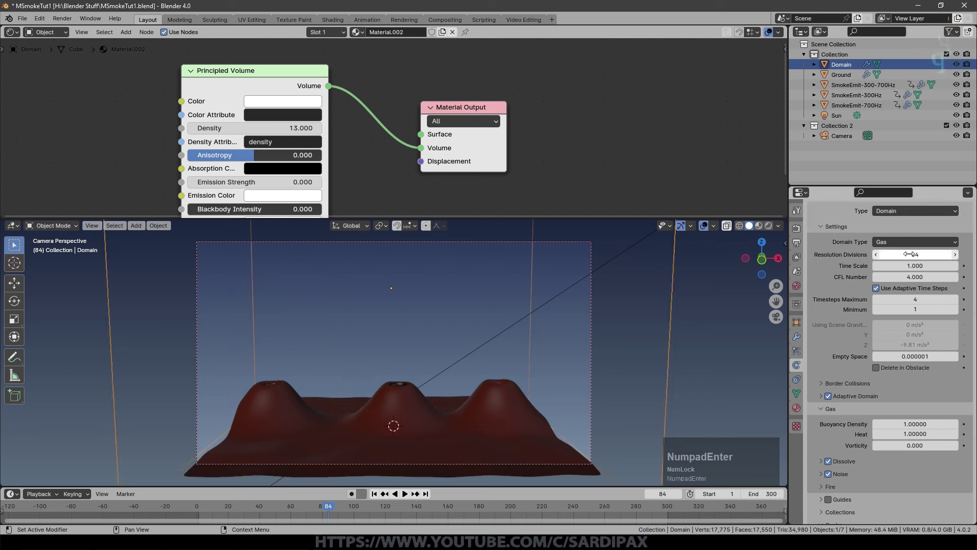
{"action": "scroll", "scroll_direction": "down", "scroll_amount": 3}
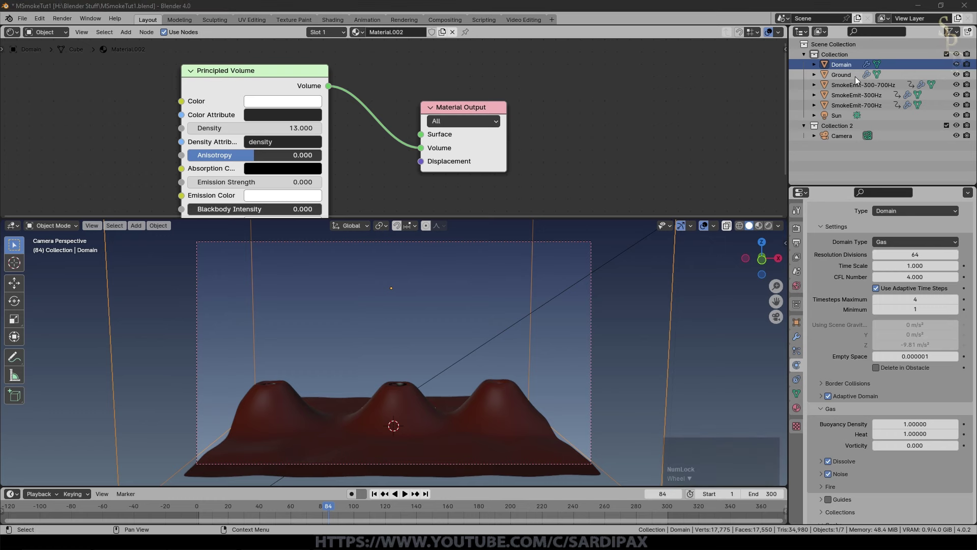
Set Initial Velocity Z to 25 m/s on all three SmokeEmit emitters and save.
{"action": "left_click", "coordinate": [855, 91]}
{"action": "left_click", "coordinate": [832, 443]}
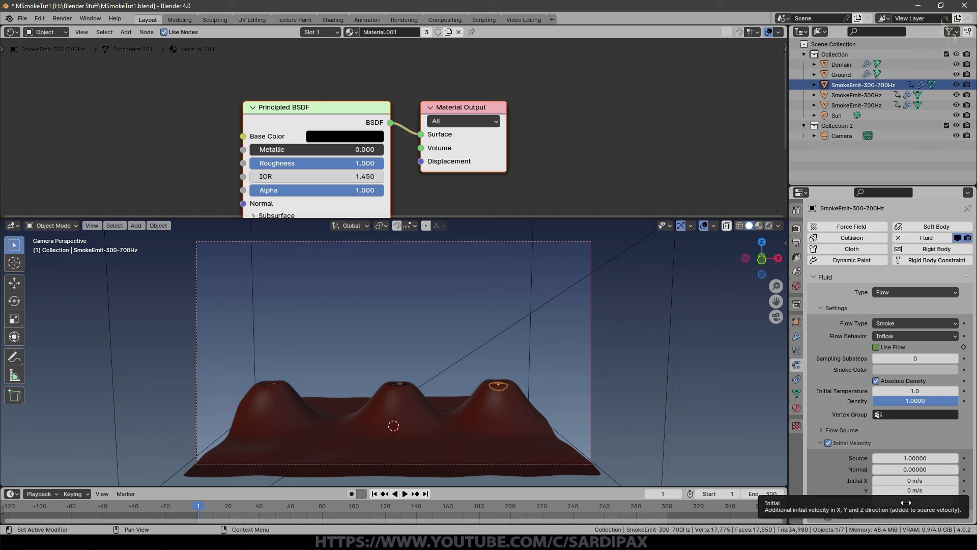
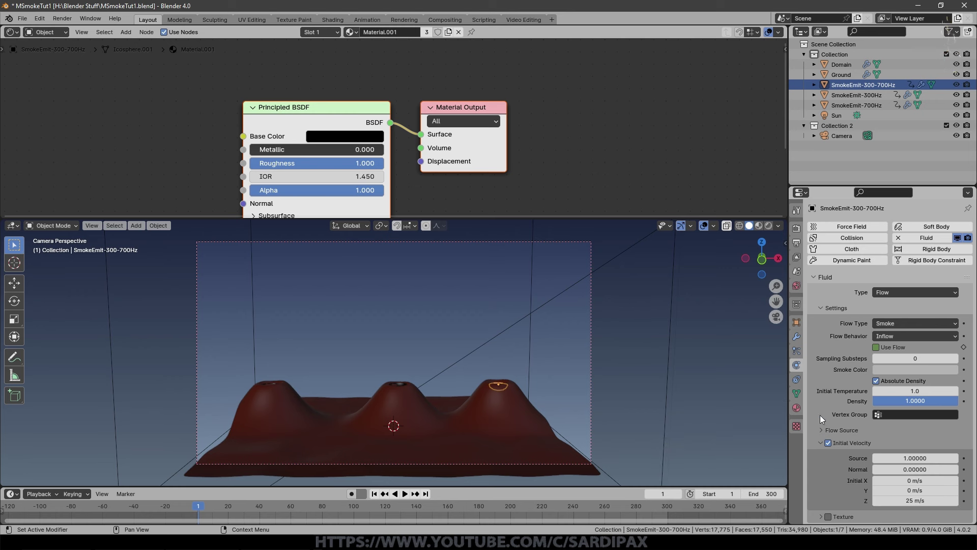
{"action": "left_click", "coordinate": [412, 398]}
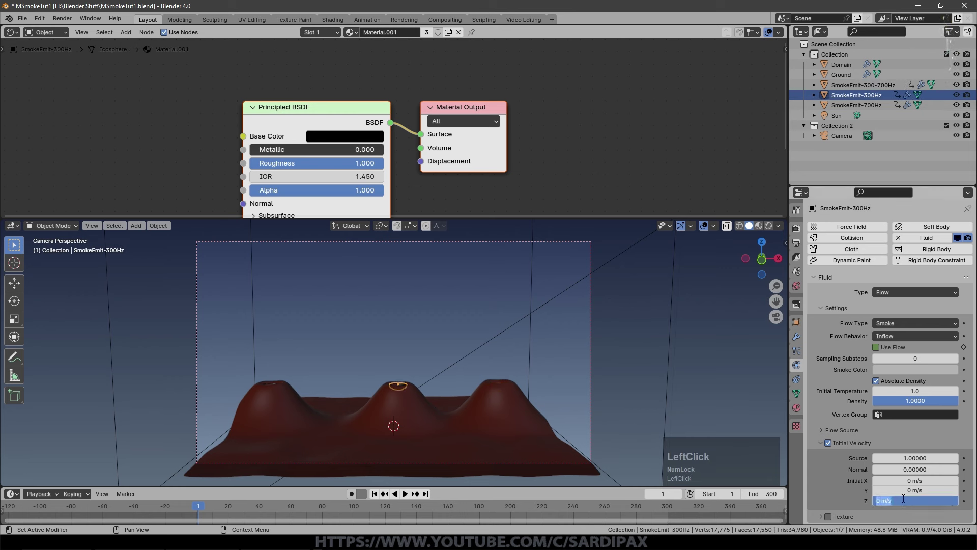
{"action": "key", "text": "KP_2"}
{"action": "key", "text": "KP_5"}
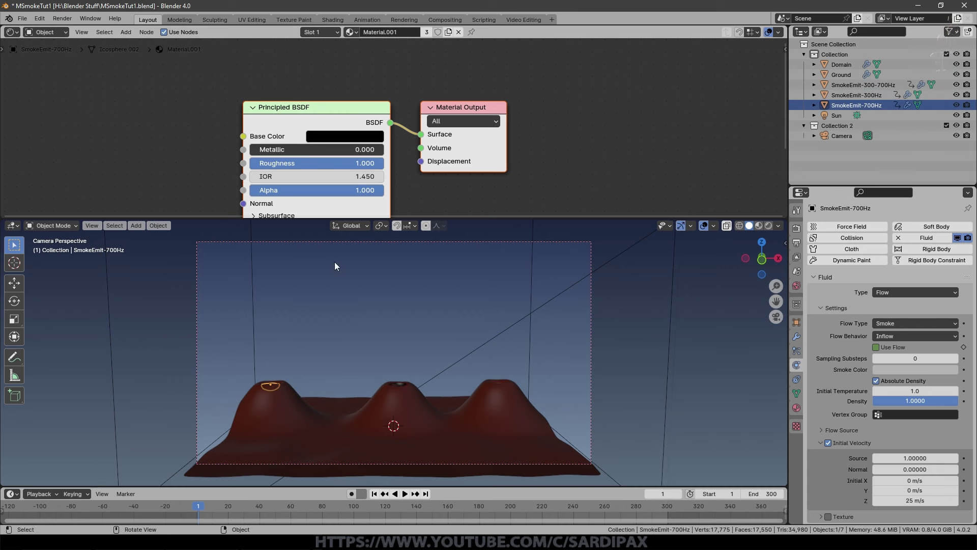
{"action": "left_click", "coordinate": [396, 204]}
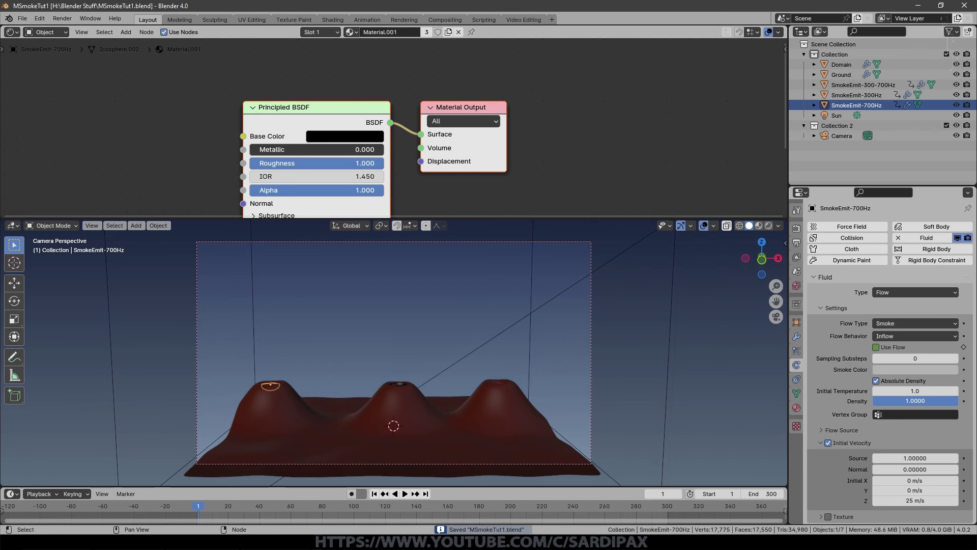
Play the re-rendered animation via Render > View Animation, then close the player.
{"action": "left_click", "coordinate": [81, 10]}
{"action": "left_click", "coordinate": [74, 18]}
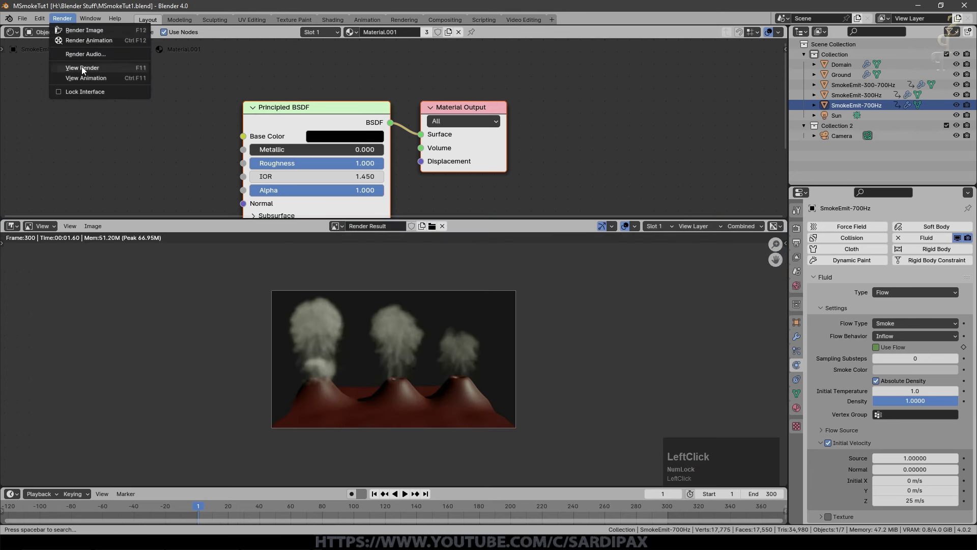
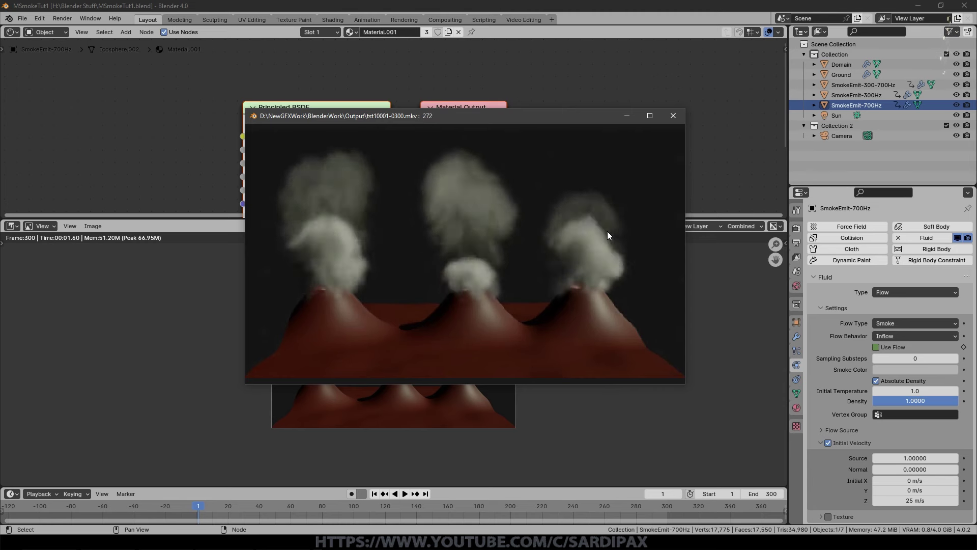
{"action": "left_click", "coordinate": [680, 117]}
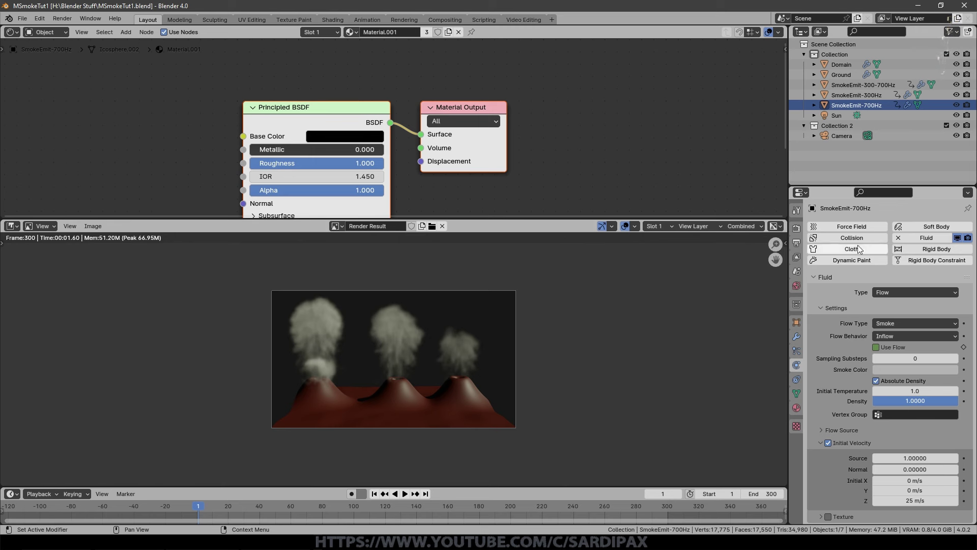
Select the smoke Domain and reach its Cache panel in the Physics properties.
{"action": "left_click", "coordinate": [798, 246]}
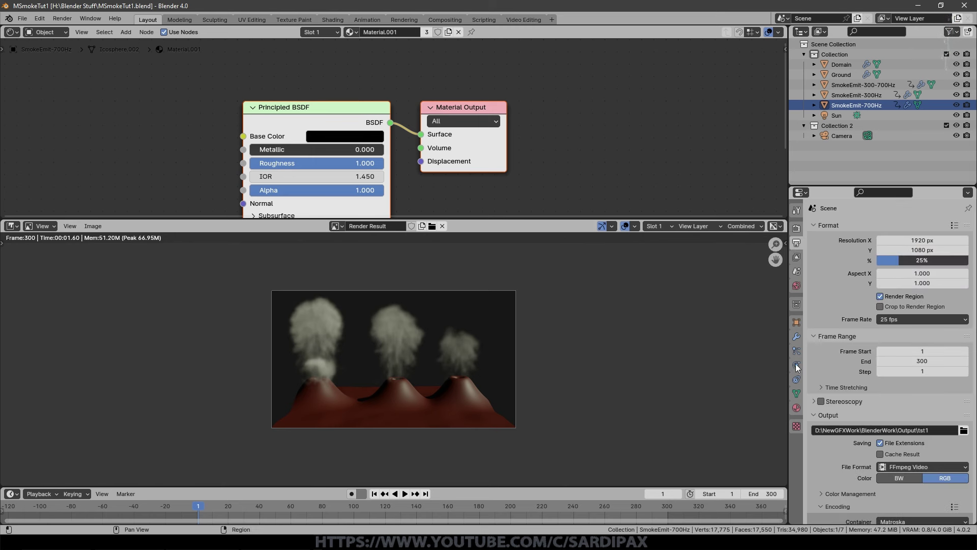
{"action": "key", "text": "Escape"}
{"action": "left_click", "coordinate": [669, 358]}
{"action": "scroll", "scroll_direction": "down", "scroll_amount": 3}
{"action": "left_click", "coordinate": [798, 368]}
{"action": "scroll", "scroll_direction": "down", "scroll_amount": 3}
{"action": "left_click", "coordinate": [900, 444]}
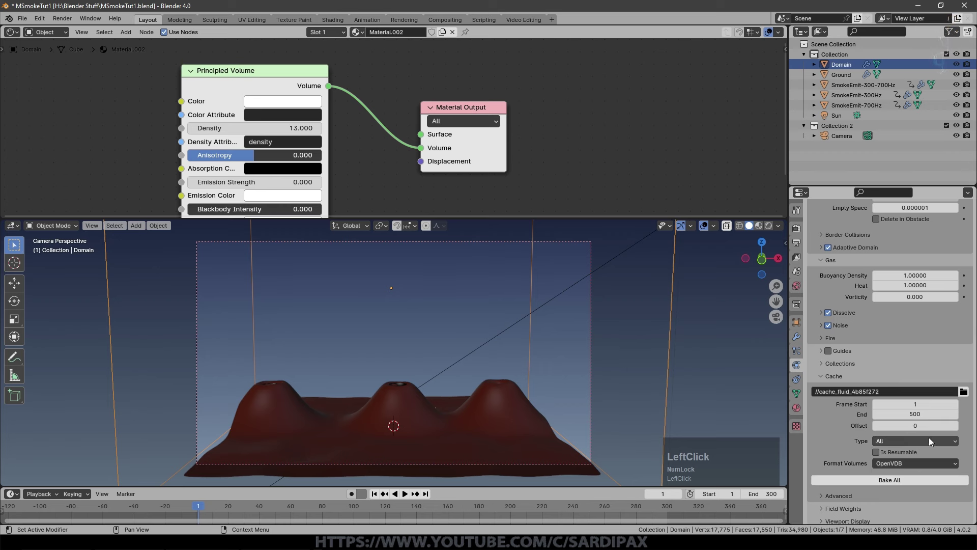
Bake All on the domain cache and pause the bake around frame 52.
{"action": "scroll", "scroll_direction": "down", "scroll_amount": 3}
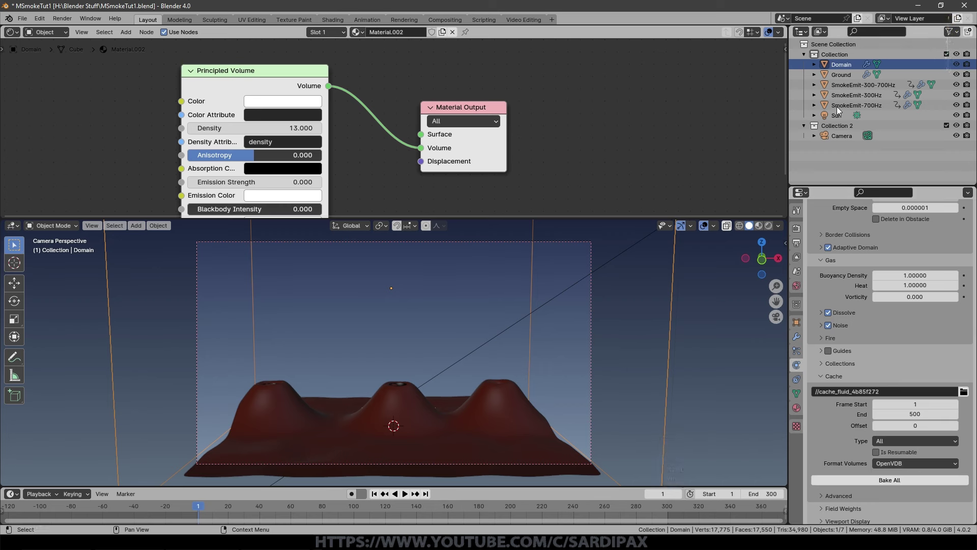
{"action": "left_click", "coordinate": [889, 483]}
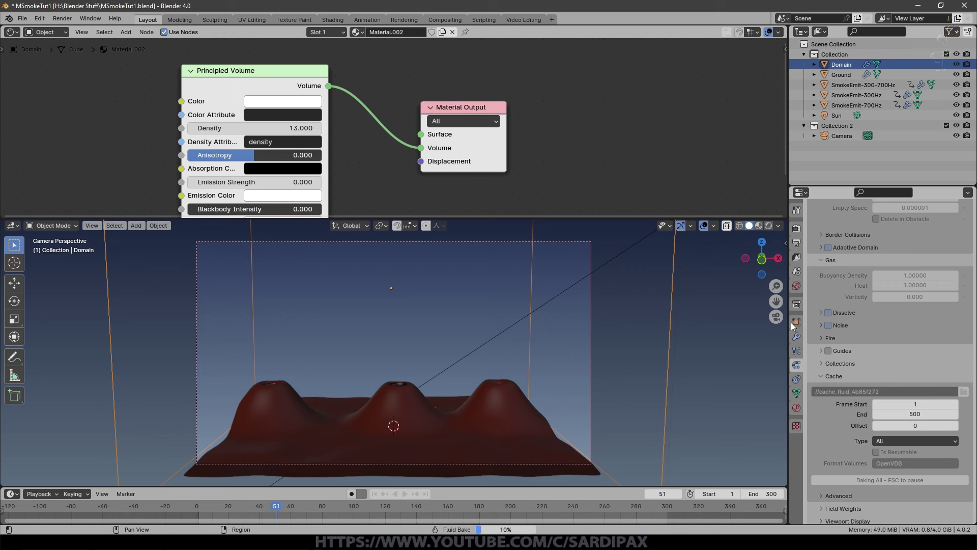
{"action": "key", "text": "Escape"}
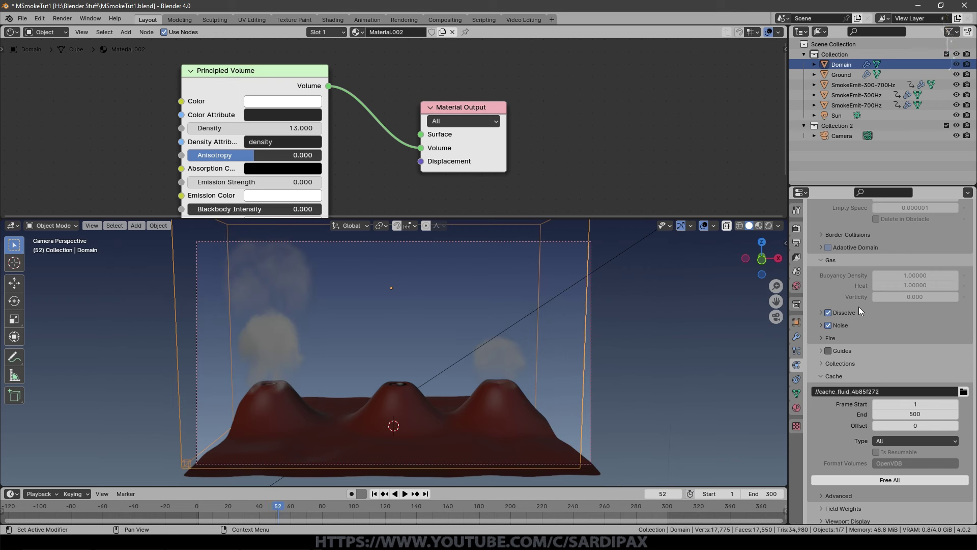